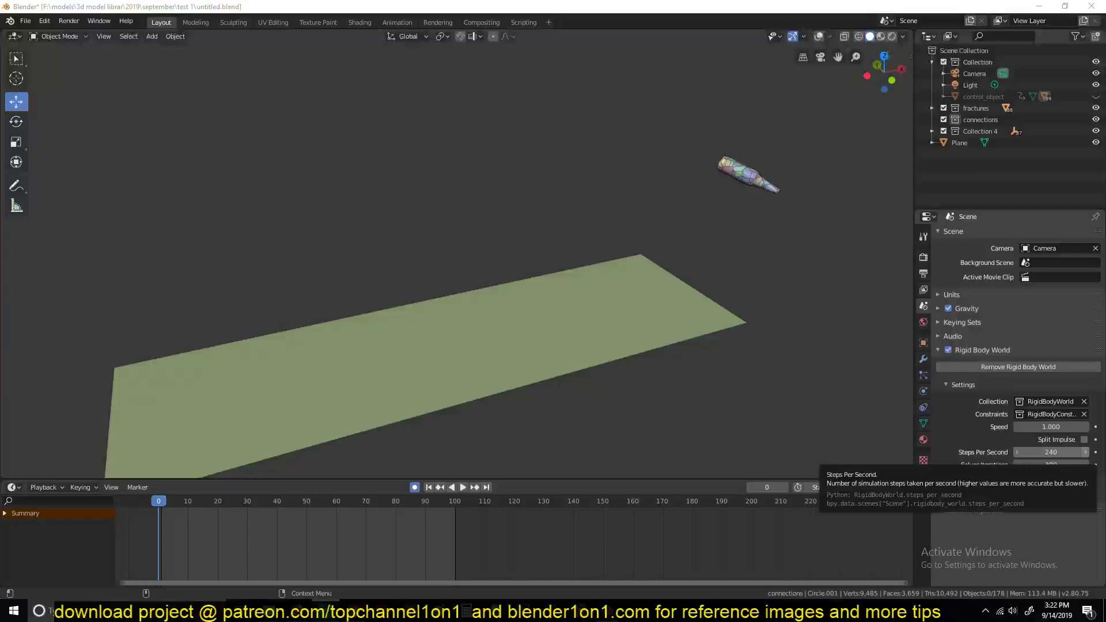
Preview the bottle's fall at 240 steps per second, pausing and replaying to inspect the shattering
{"action": "left_click", "coordinate": [534, 212]}
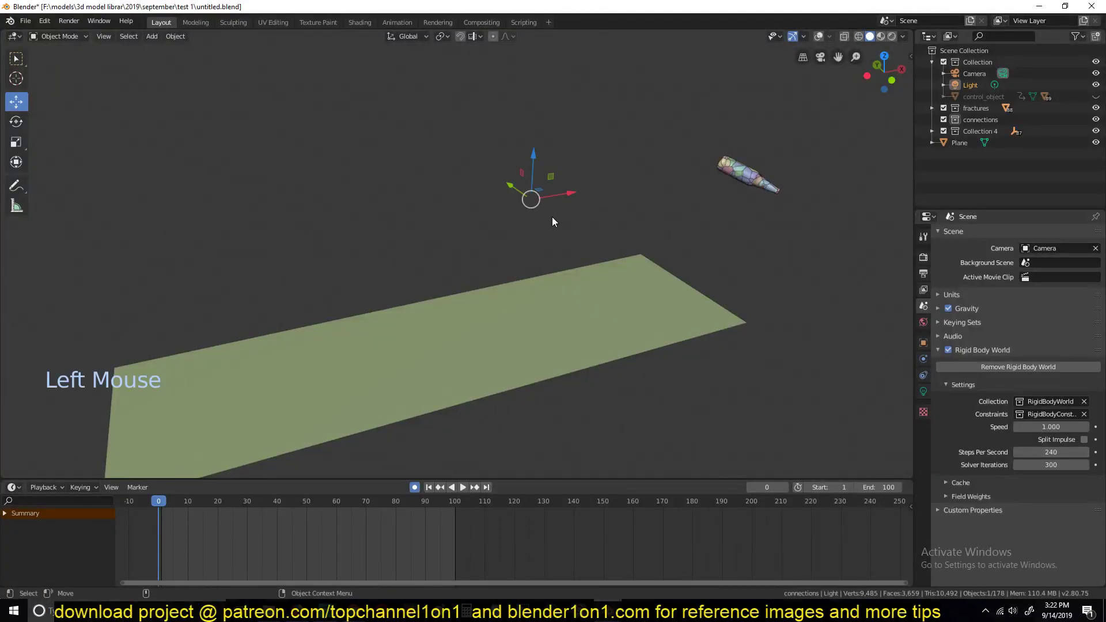
{"action": "key", "text": "`"}
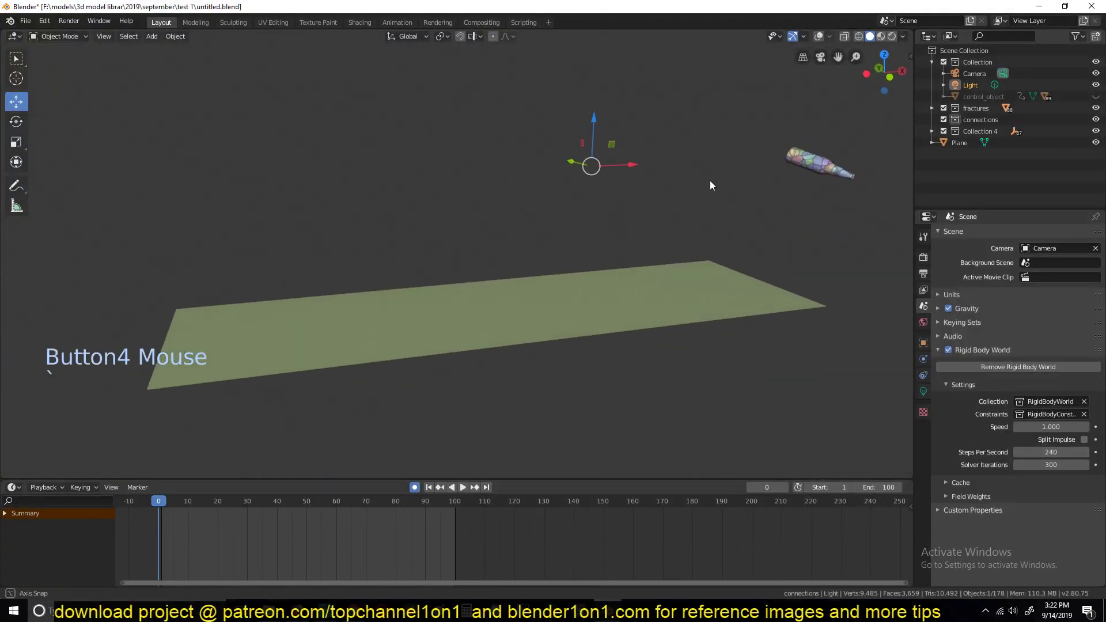
{"action": "key", "text": "alt+a"}
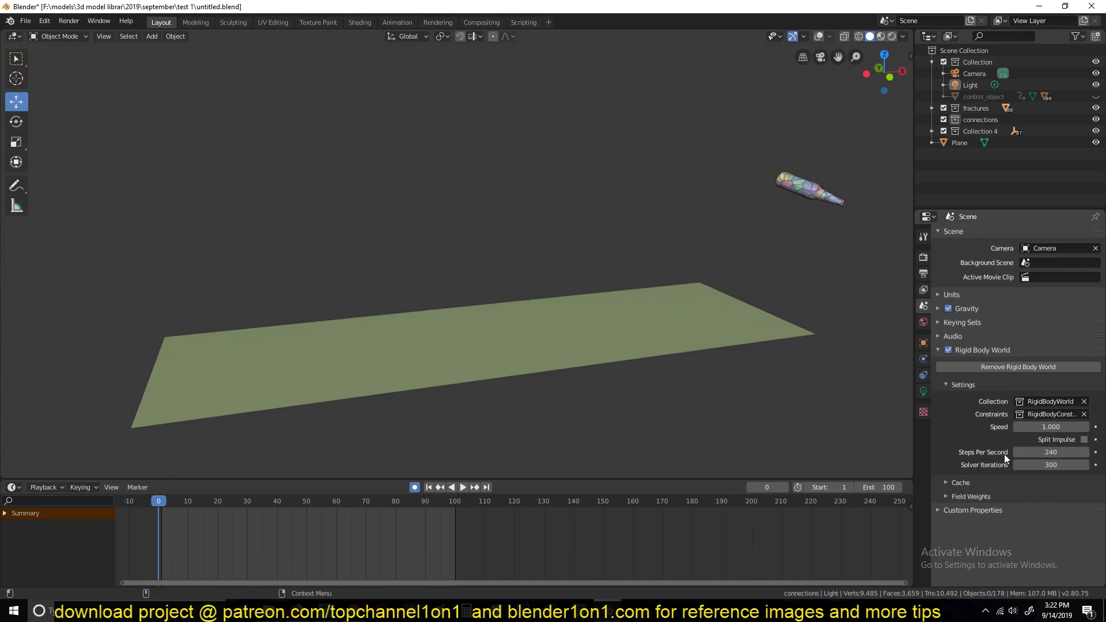
{"action": "key", "text": "`"}
{"action": "key", "text": "space"}
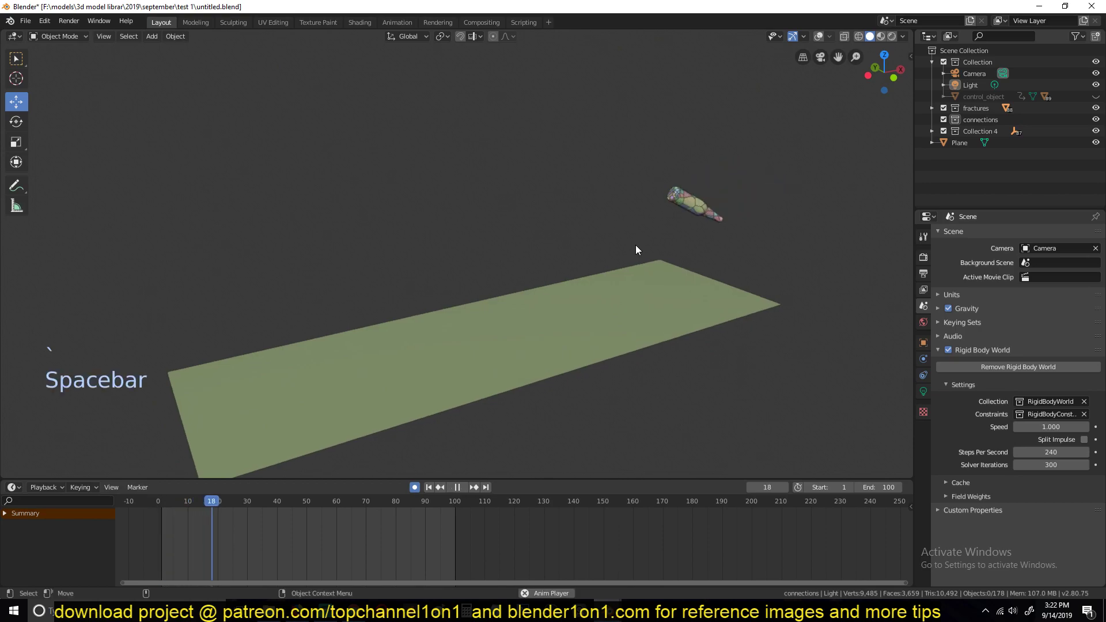
{"action": "key", "text": "Escape"}
{"action": "key", "text": "space"}
{"action": "key", "text": "space"}
{"action": "scroll", "scroll_direction": "up", "scroll_amount": 3}
{"action": "key", "text": "space"}
{"action": "key", "text": "space"}
{"action": "right_click", "coordinate": [257, 550]}
{"action": "key", "text": "space"}
{"action": "key", "text": "Escape"}
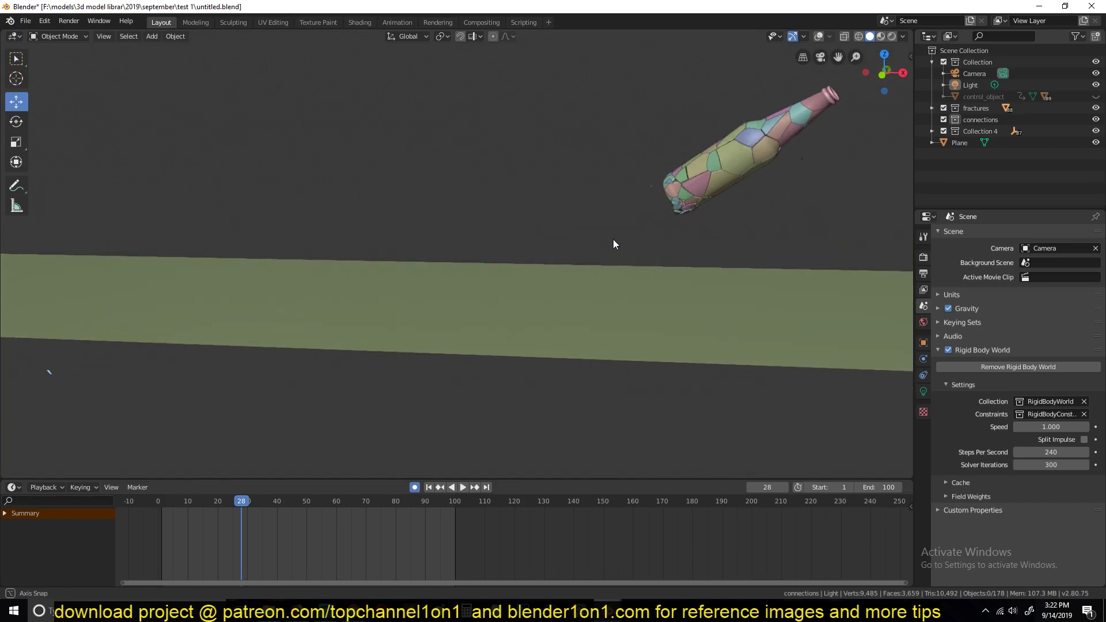
{"action": "key", "text": "space"}
{"action": "key", "text": "Escape"}
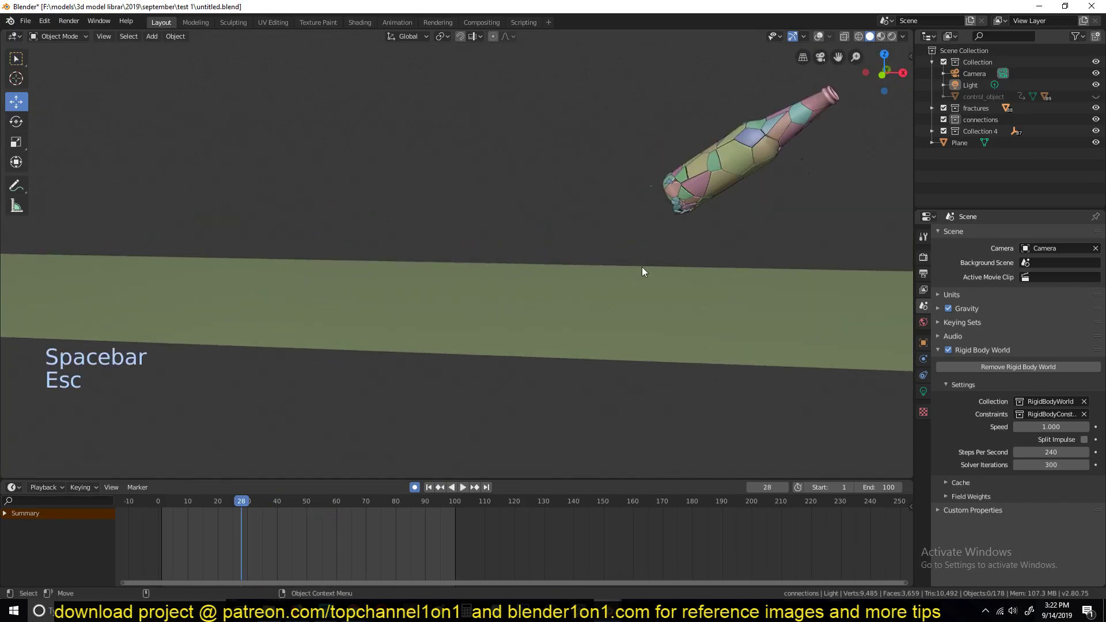
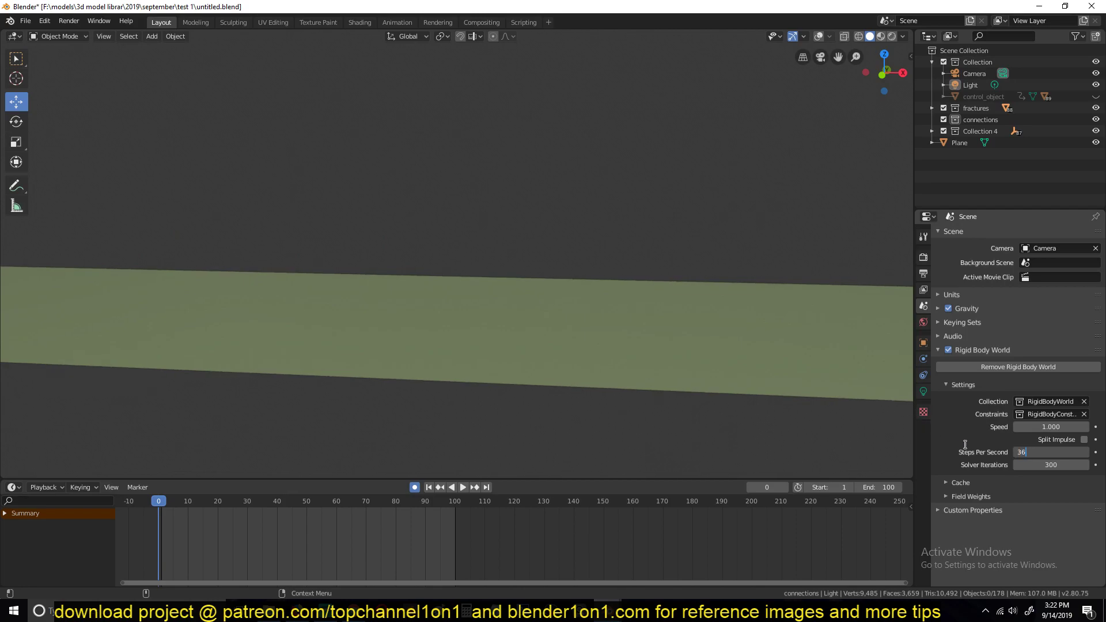
Set the rigid body world to 360 steps per second and replay the fall from the start
{"action": "scroll", "scroll_direction": "down", "scroll_amount": 3}
{"action": "key", "text": "`"}
{"action": "key", "text": "space"}
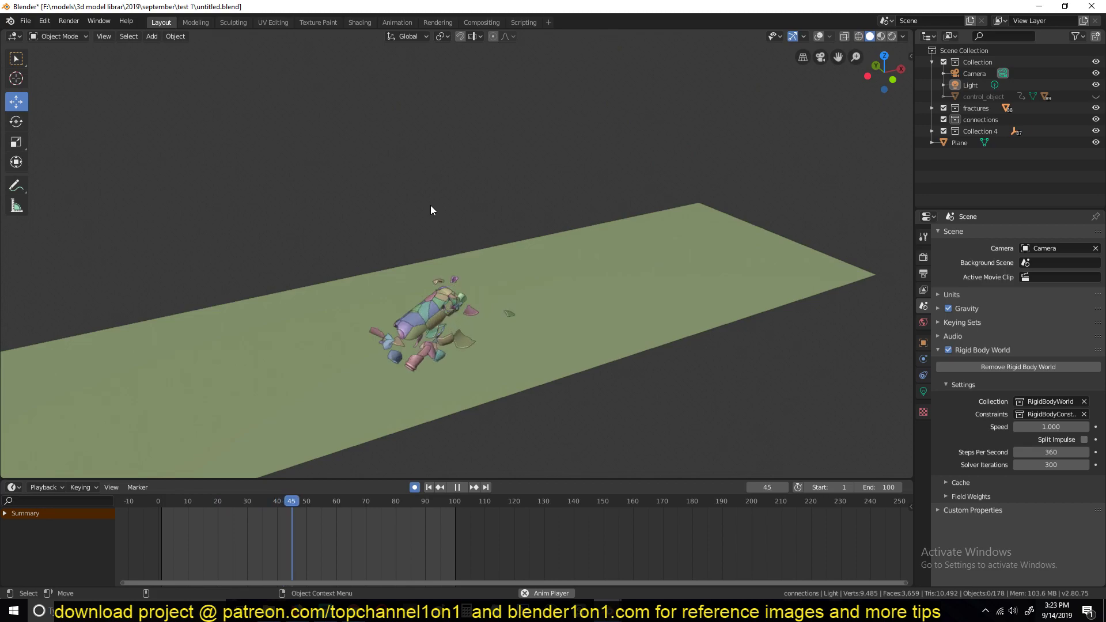
{"action": "key", "text": "Escape"}
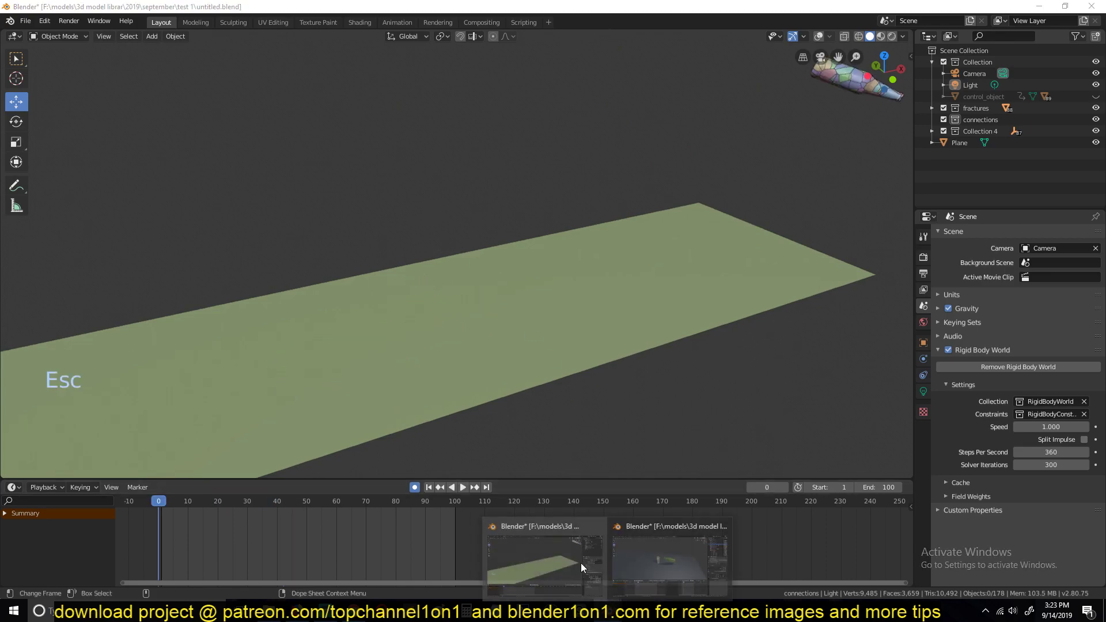
{"action": "scroll", "scroll_direction": "down", "scroll_amount": 3}
{"action": "scroll", "scroll_direction": "up", "scroll_amount": 3}
{"action": "key", "text": "space"}
{"action": "key", "text": "space"}
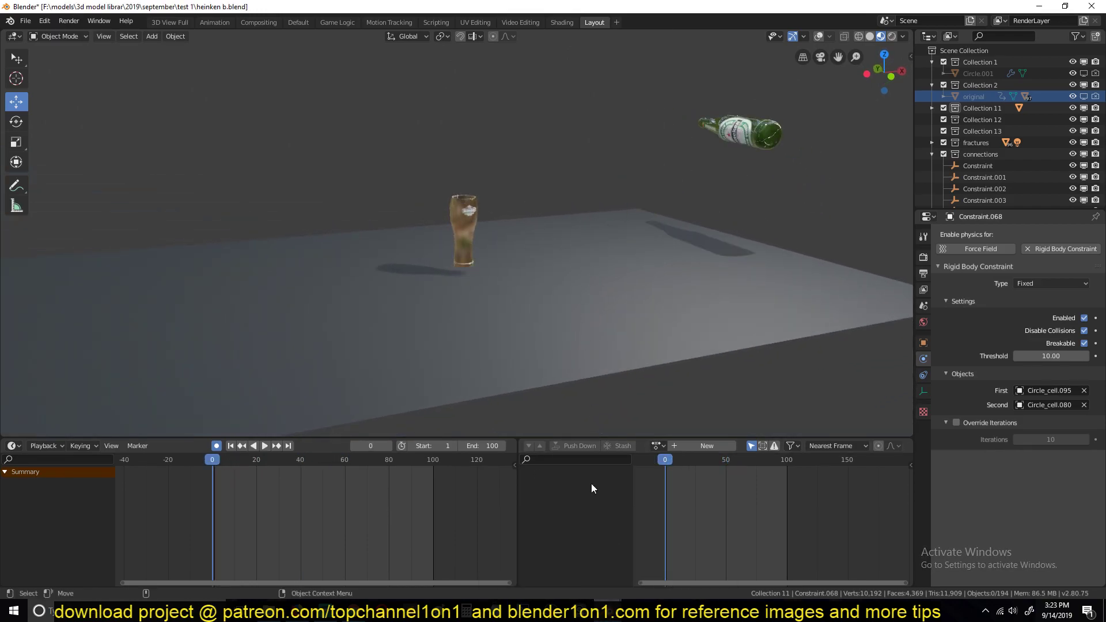
{"action": "key", "text": "space"}
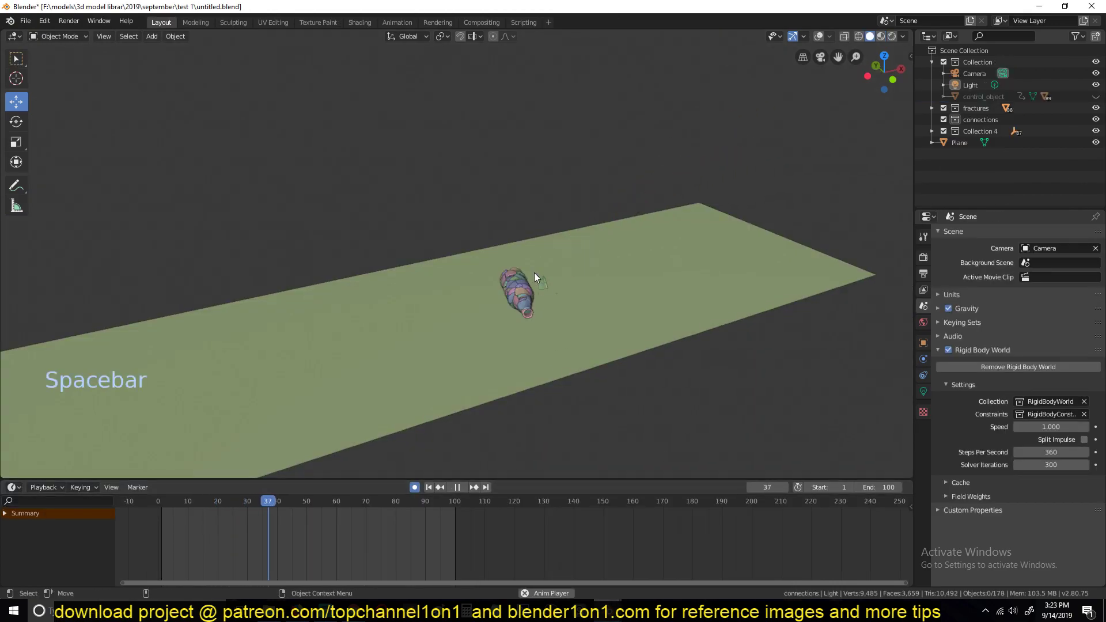
Stop playback and bring up the Rigid Body World settings in Scene properties
{"action": "key", "text": "Escape"}
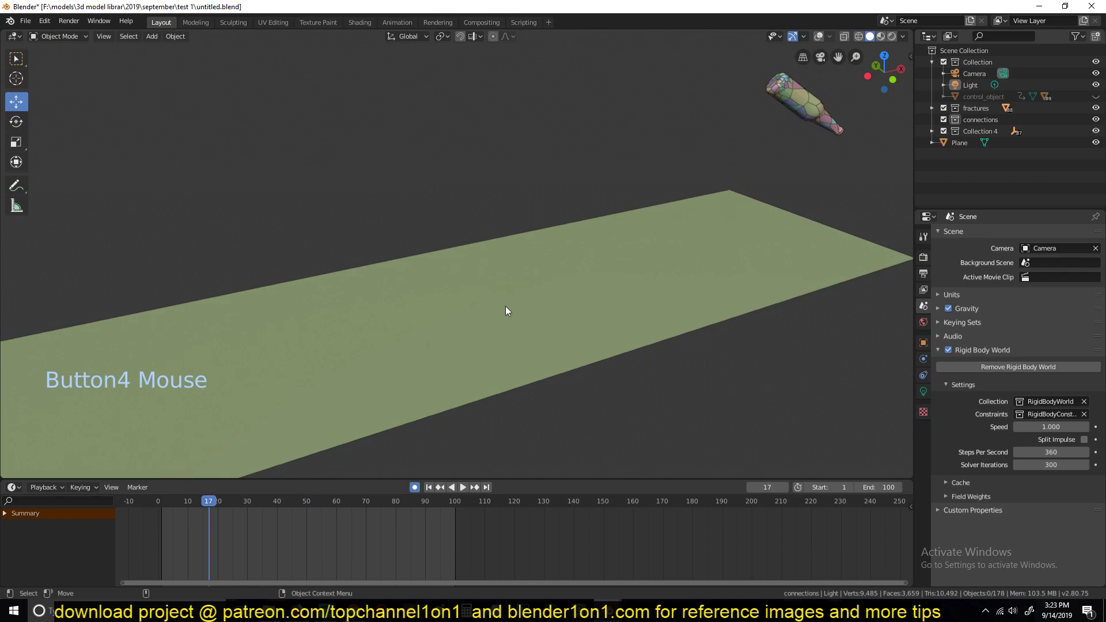
{"action": "key", "text": "`"}
{"action": "key", "text": "space"}
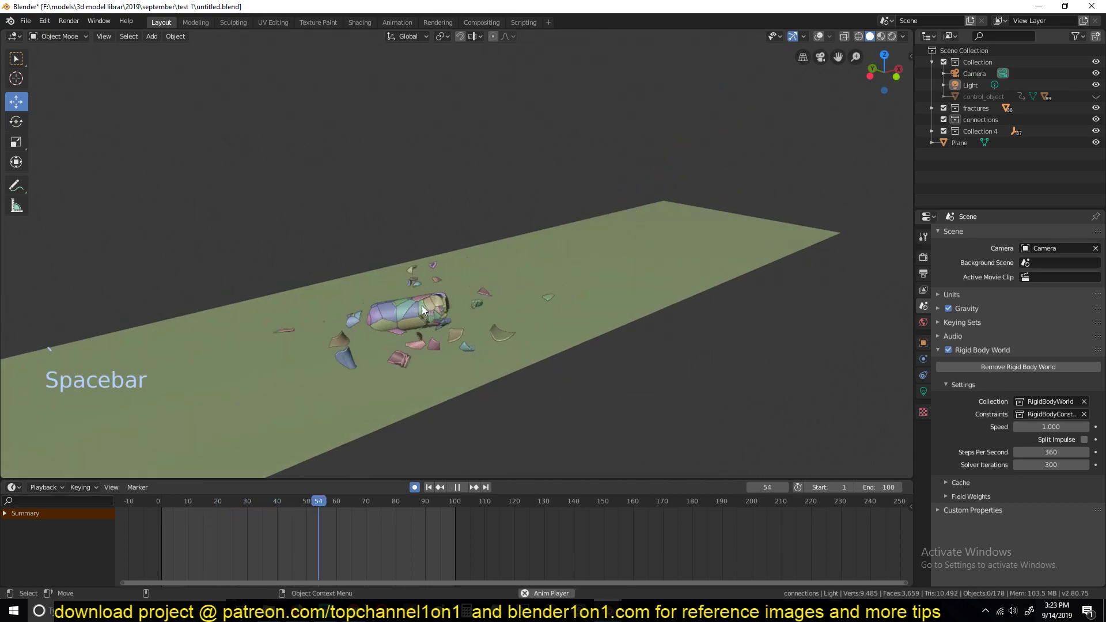
{"action": "key", "text": "Escape"}
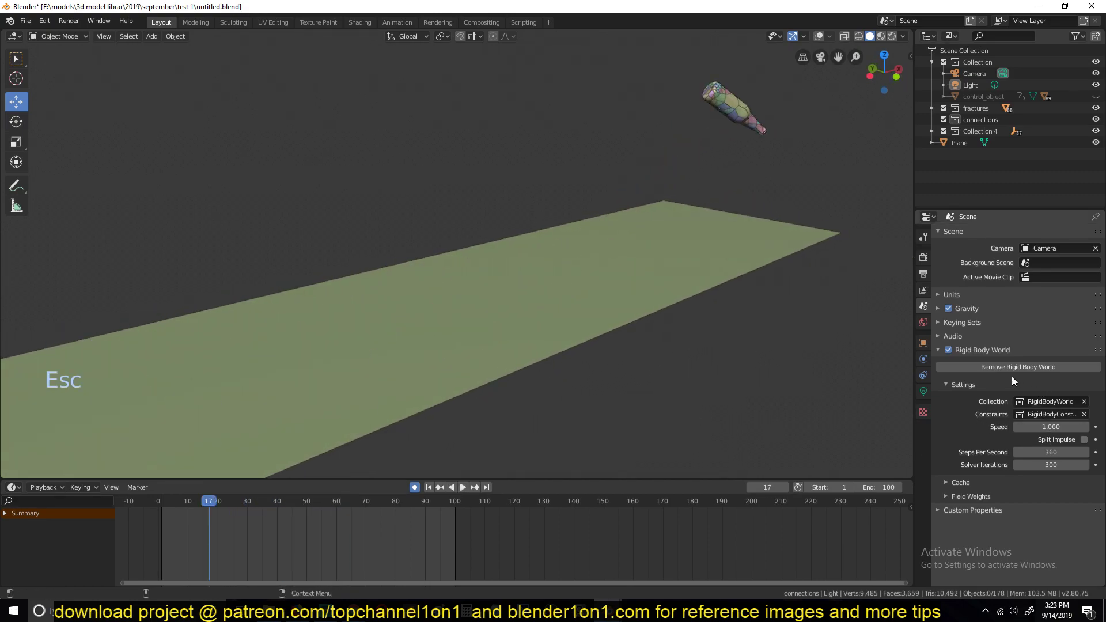
{"action": "left_click", "coordinate": [927, 324]}
{"action": "left_click", "coordinate": [928, 341]}
{"action": "left_click", "coordinate": [929, 359]}
{"action": "left_click", "coordinate": [930, 329]}
{"action": "left_click", "coordinate": [930, 308]}
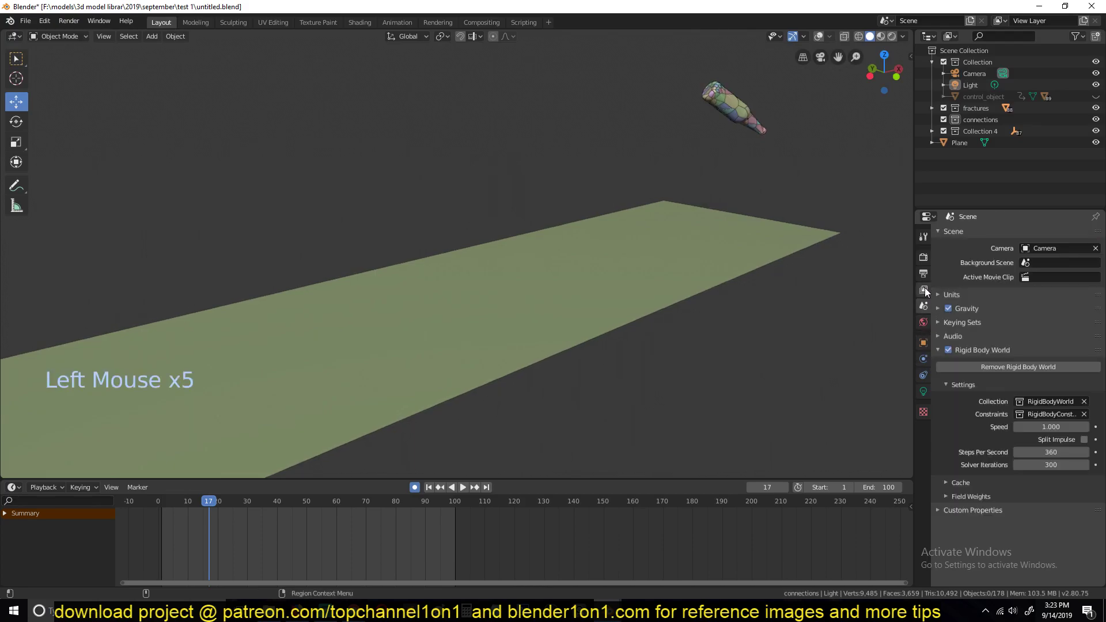
Bake the rigid body simulation into the cache and play back the baked fall
{"action": "left_click", "coordinate": [983, 486]}
{"action": "scroll", "scroll_direction": "down", "scroll_amount": 3}
{"action": "left_click", "coordinate": [1049, 533]}
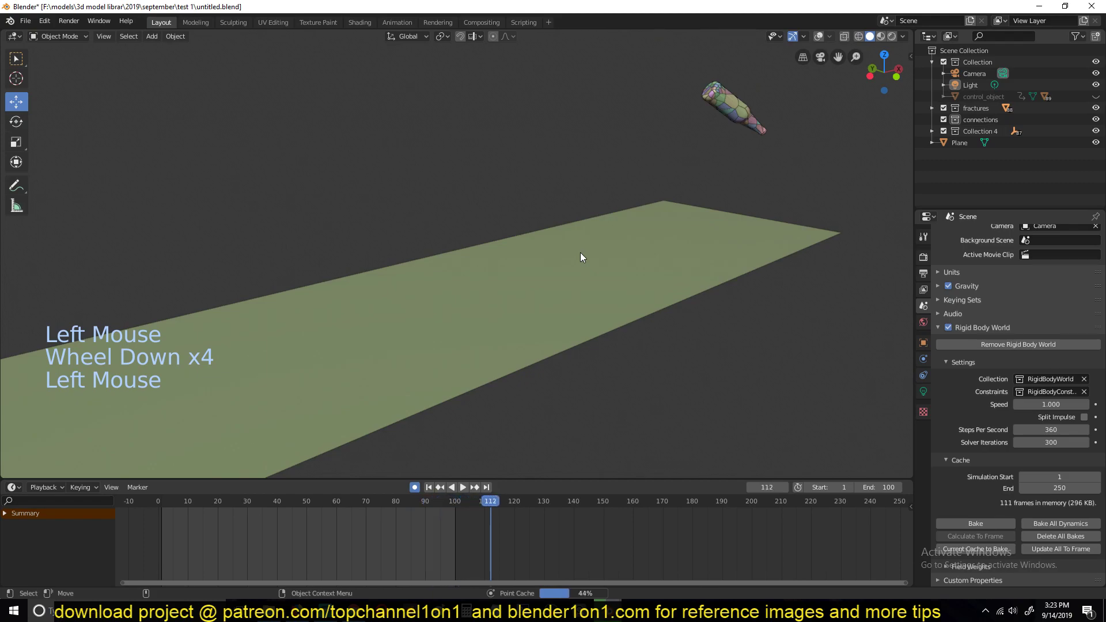
{"action": "key", "text": "space"}
{"action": "key", "text": "Escape"}
{"action": "key", "text": "space"}
{"action": "key", "text": "space"}
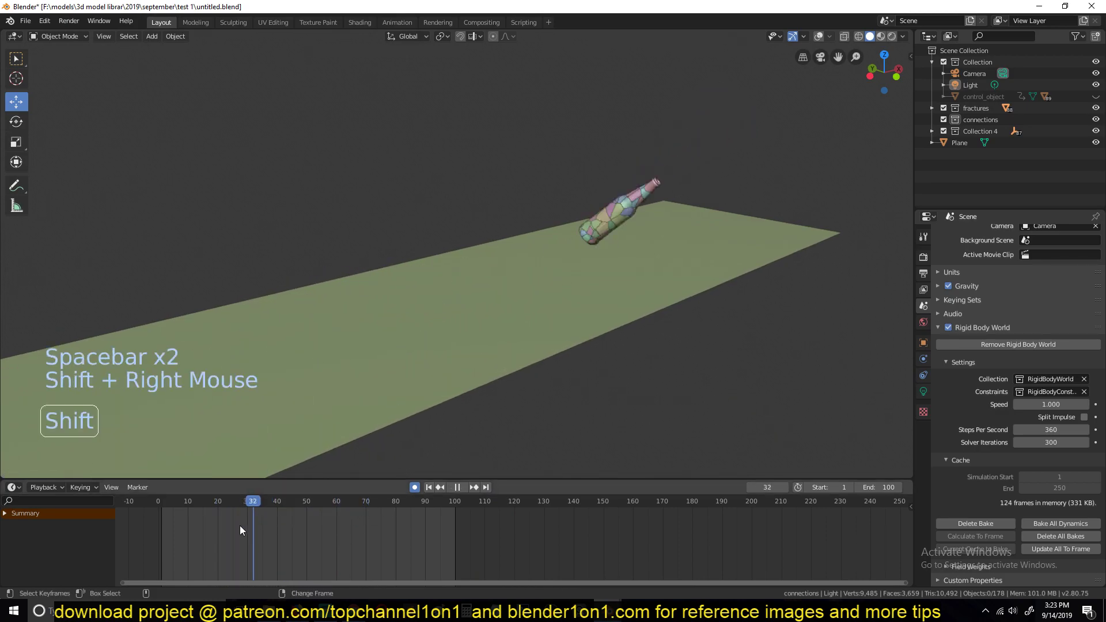
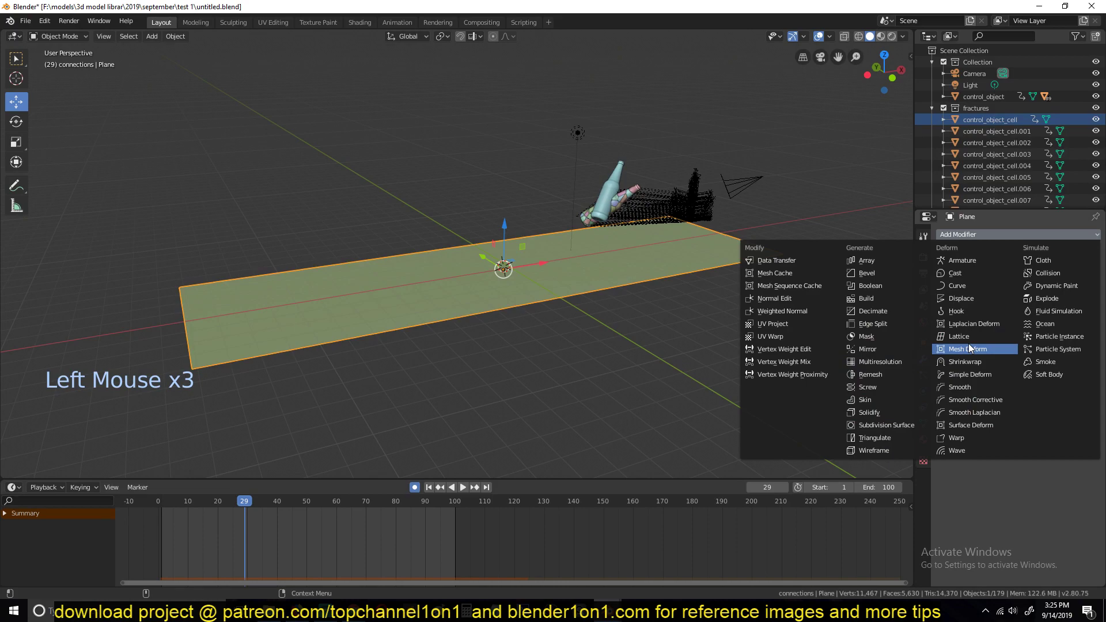
Add a Displace modifier to the ground using a new Clouds texture at strength 0.27
{"action": "double_click", "coordinate": [1099, 295]}
{"action": "left_click", "coordinate": [1091, 259]}
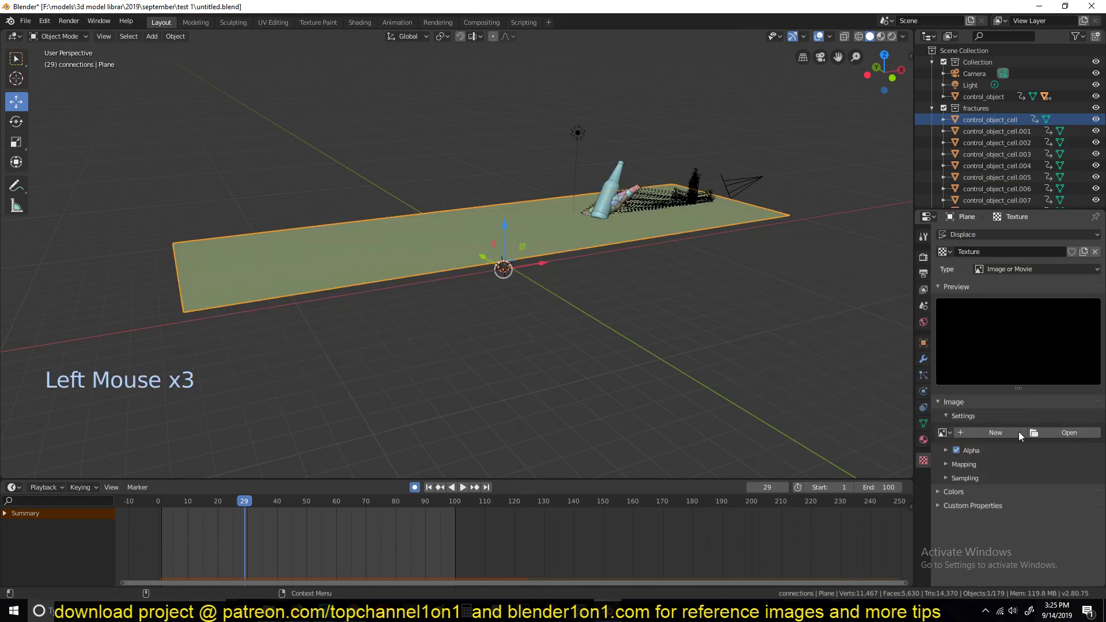
{"action": "left_click", "coordinate": [1027, 272]}
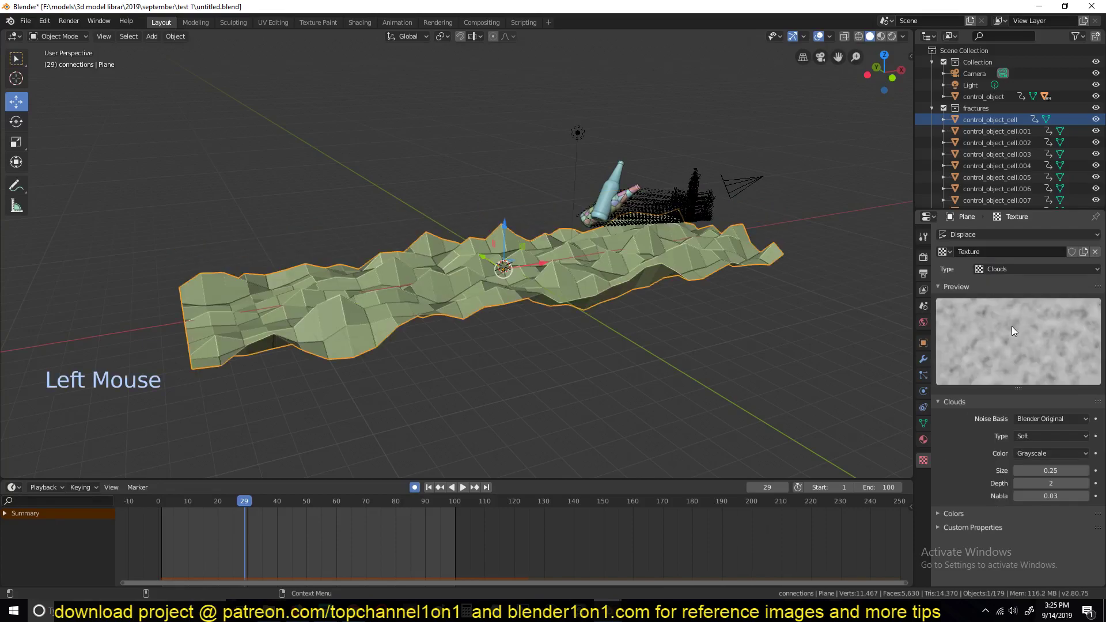
{"action": "left_click", "coordinate": [926, 362]}
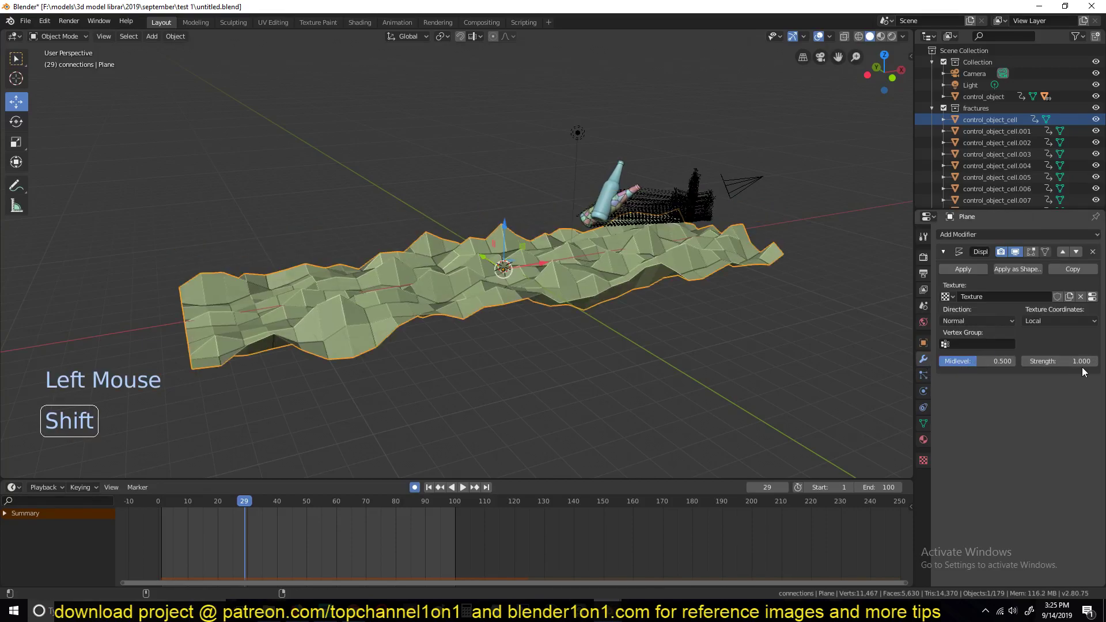
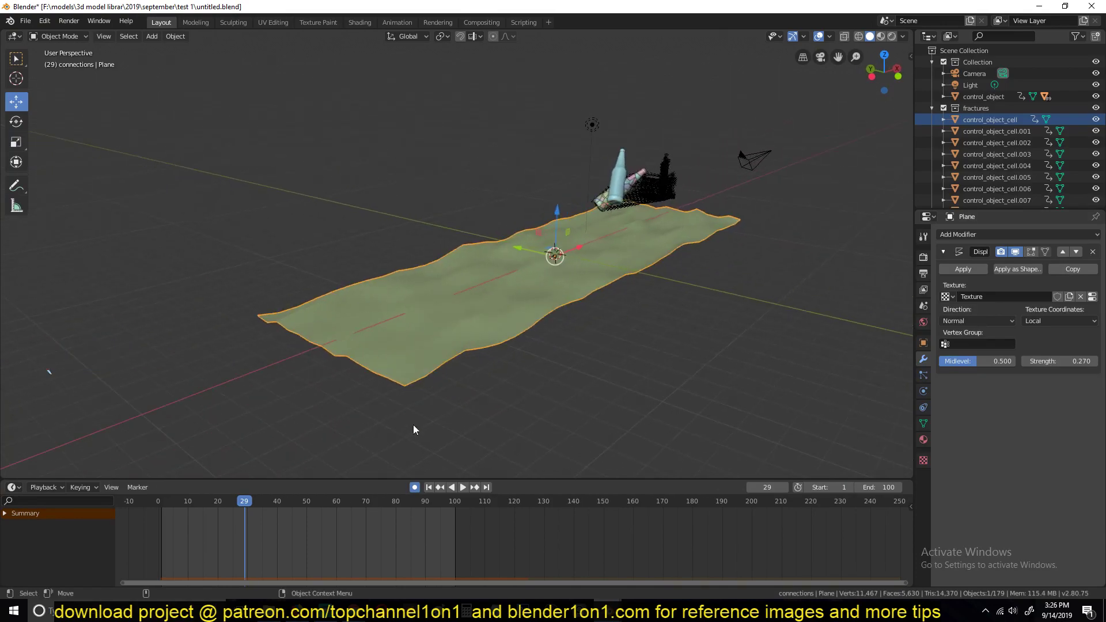
Set the ground's passive rigid body collision shape to Mesh and preview the bottle landing on it
{"action": "right_click", "coordinate": [198, 530]}
{"action": "key", "text": "space"}
{"action": "key", "text": "space"}
{"action": "left_click", "coordinate": [926, 396]}
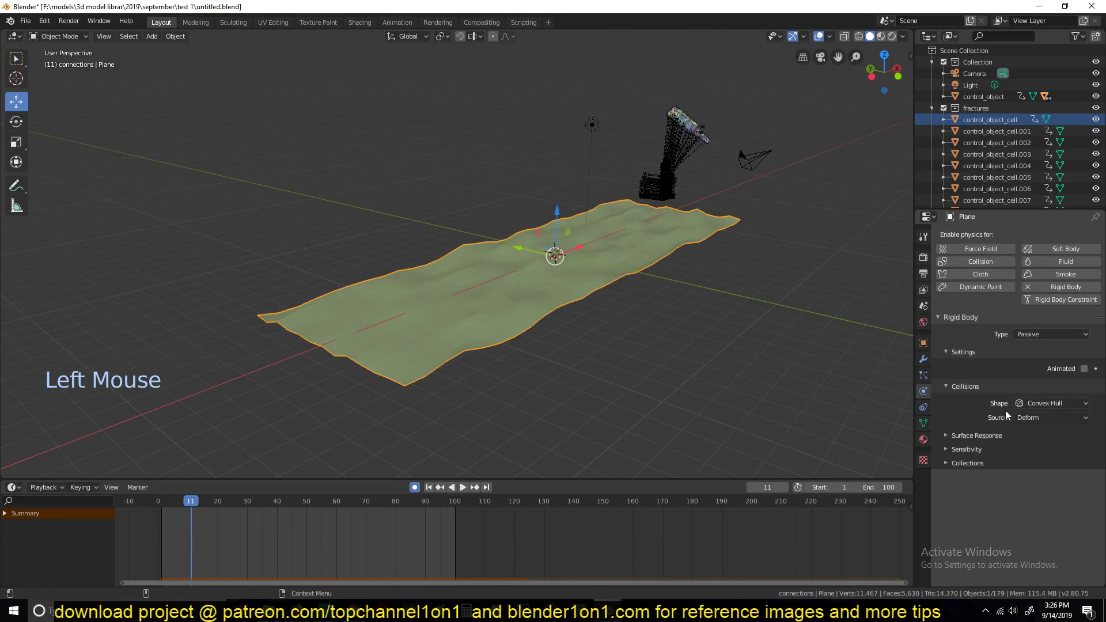
{"action": "left_click", "coordinate": [1046, 405]}
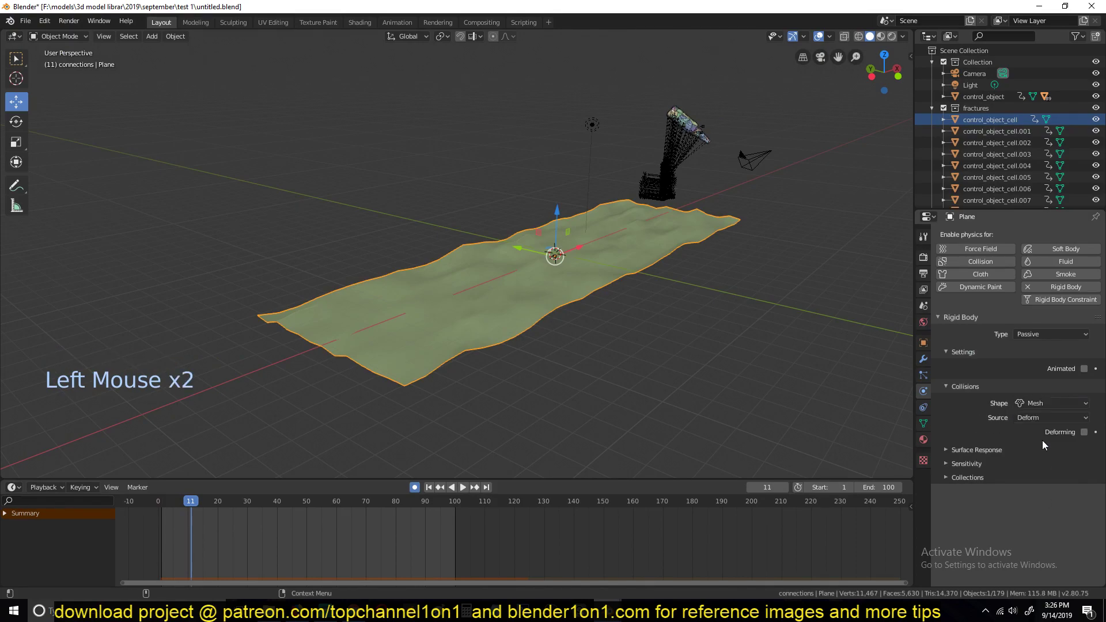
{"action": "scroll", "scroll_direction": "up", "scroll_amount": 3}
{"action": "left_click", "coordinate": [1083, 435]}
{"action": "left_click", "coordinate": [924, 363]}
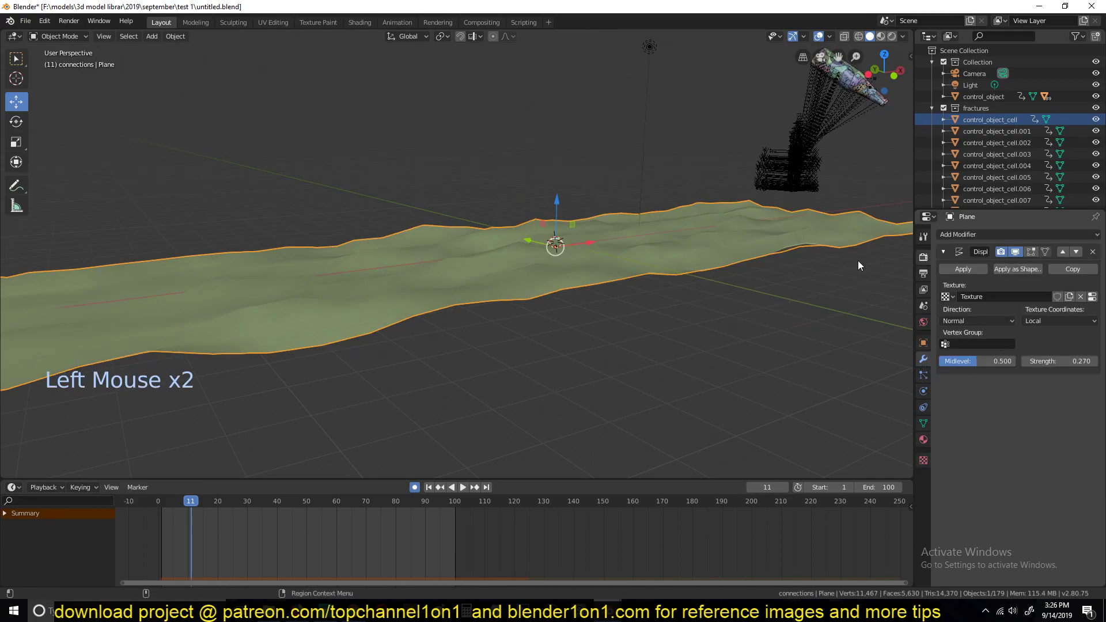
{"action": "right_click", "coordinate": [170, 529]}
Test displacement strength 0.94, then lower it to 0.74 and replay the bottle shattering on the terrain
{"action": "key", "text": "space"}
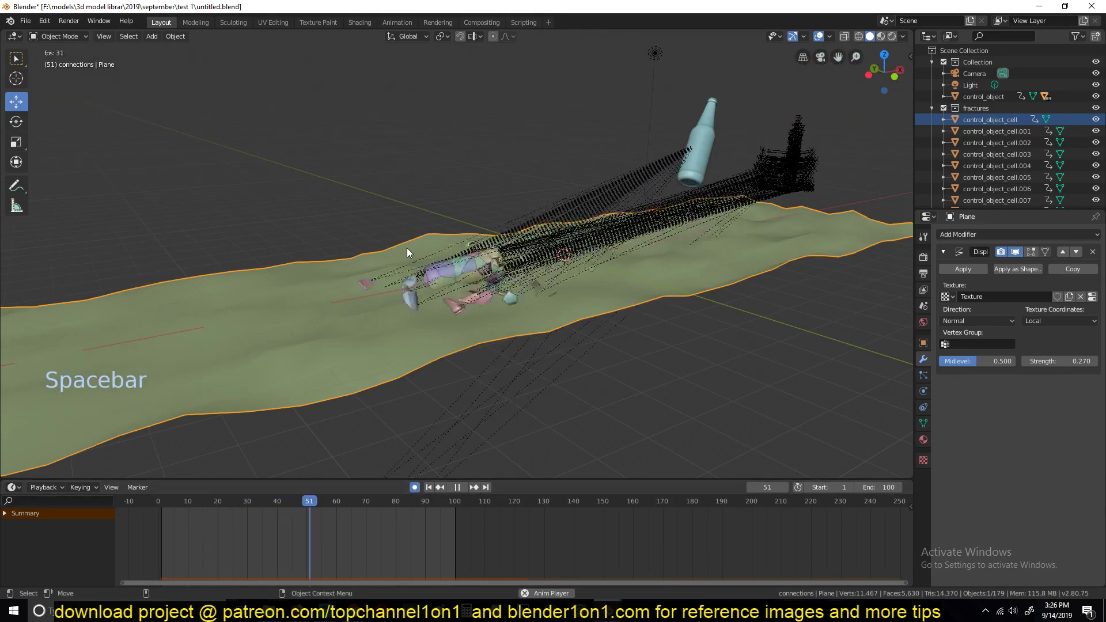
{"action": "key", "text": "Escape"}
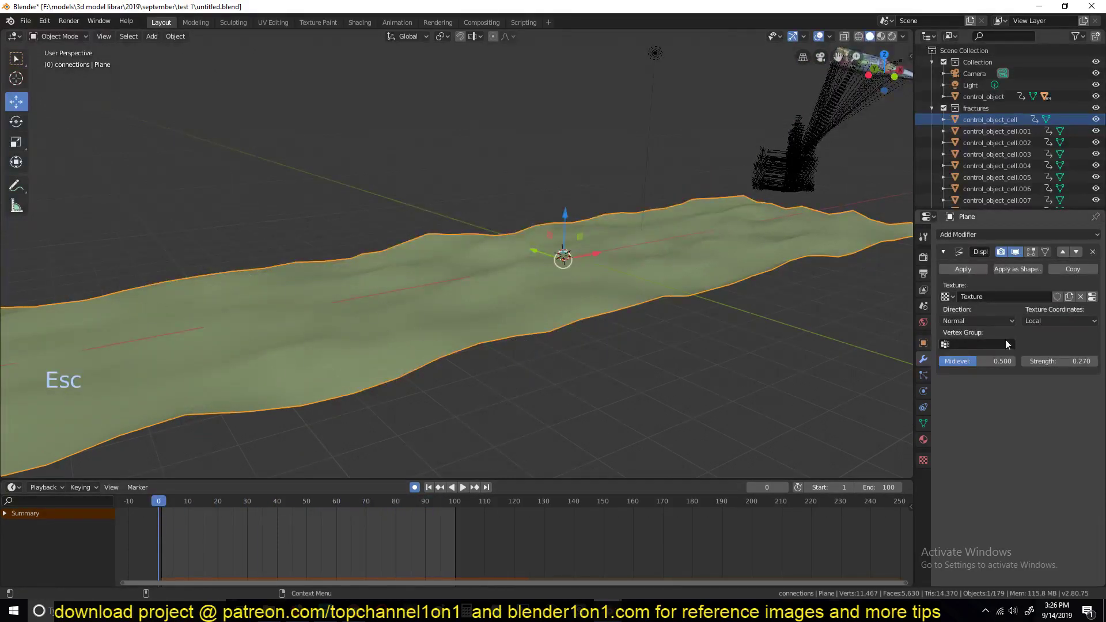
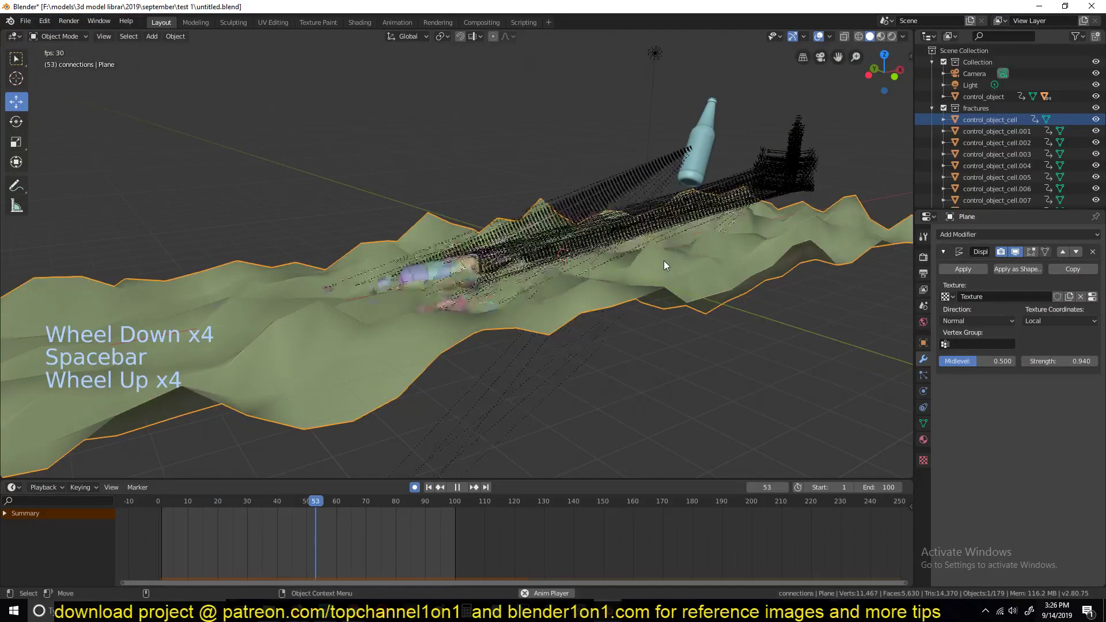
{"action": "key", "text": "Escape"}
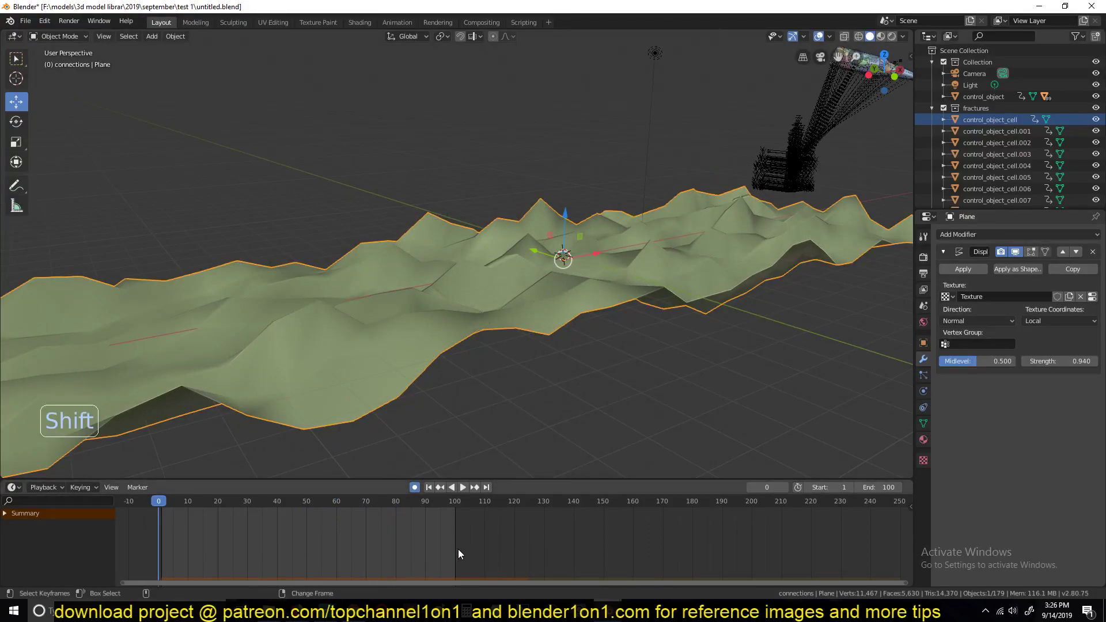
{"action": "right_click", "coordinate": [457, 551]}
{"action": "left_click", "coordinate": [813, 41]}
{"action": "left_click", "coordinate": [822, 37]}
{"action": "key", "text": "space"}
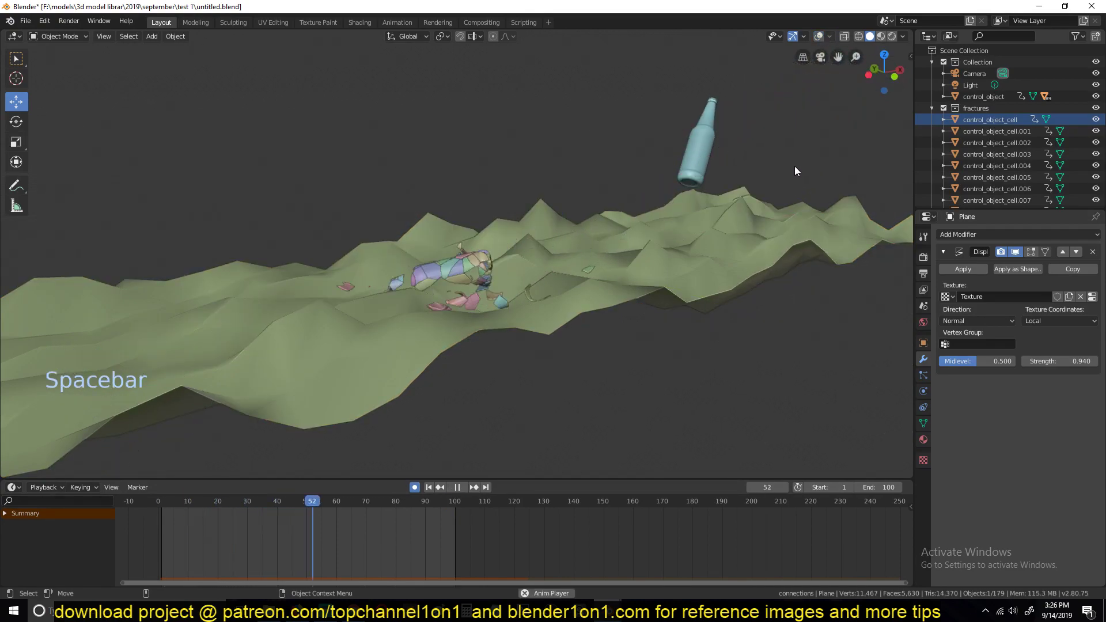
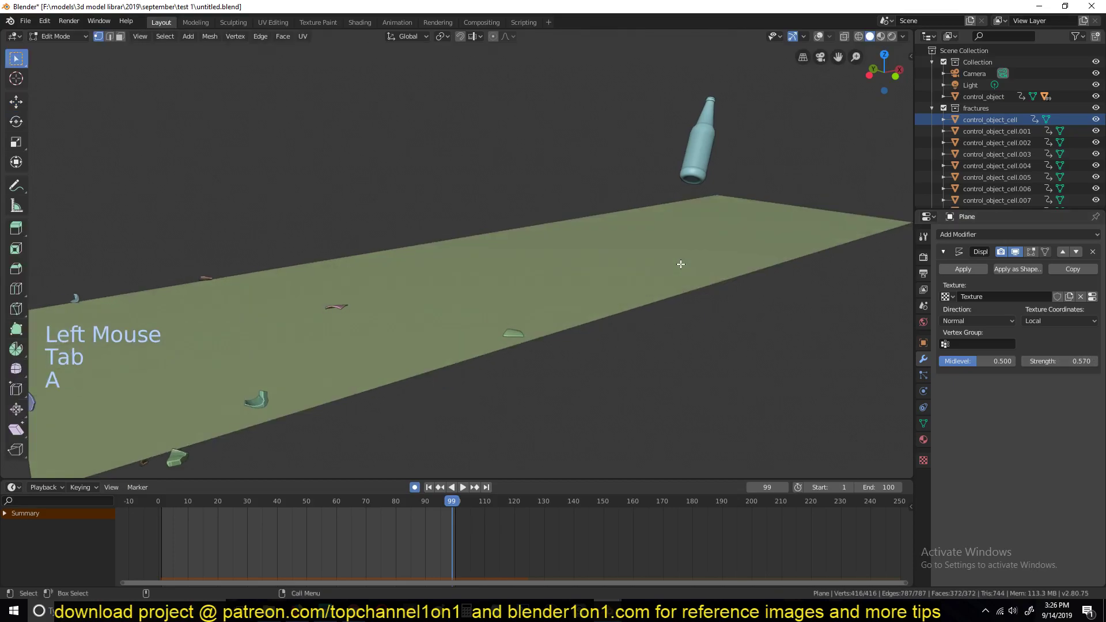
Leave Edit Mode and reset the view and timeline to show the displaced ground
{"action": "key", "text": "z"}
{"action": "key", "text": "a"}
{"action": "key", "text": "Tab"}
{"action": "left_click", "coordinate": [824, 43]}
{"action": "key", "text": "Tab"}
{"action": "right_click", "coordinate": [658, 262]}
{"action": "key", "text": "Tab"}
{"action": "key", "text": "z"}
{"action": "key", "text": "alt+a"}
{"action": "key", "text": "`"}
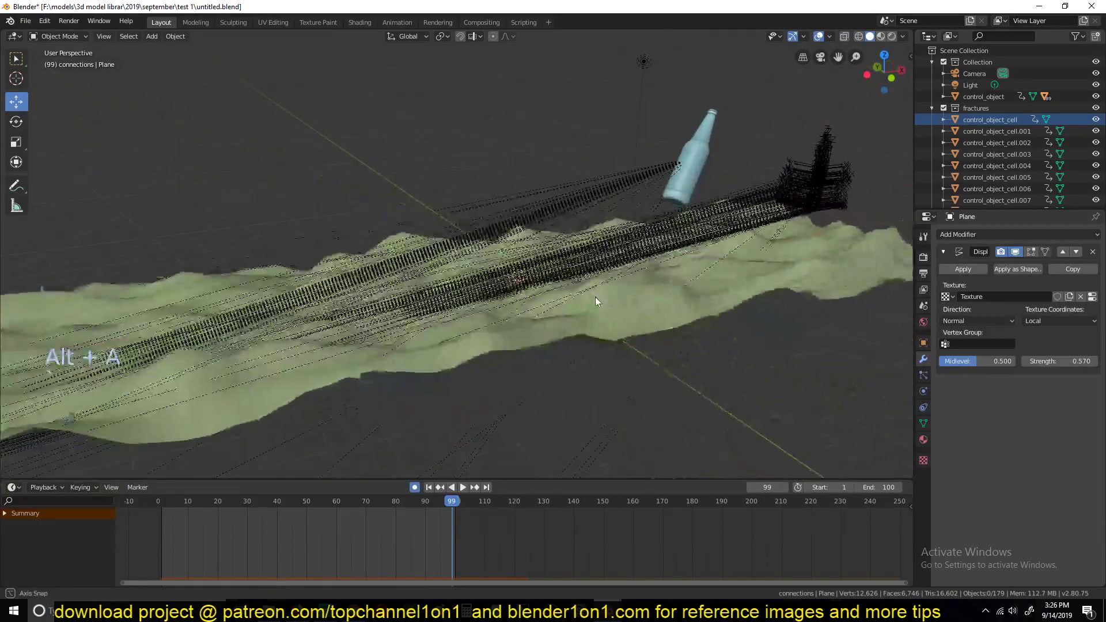
{"action": "right_click", "coordinate": [199, 545]}
{"action": "scroll", "scroll_direction": "down", "scroll_amount": 3}
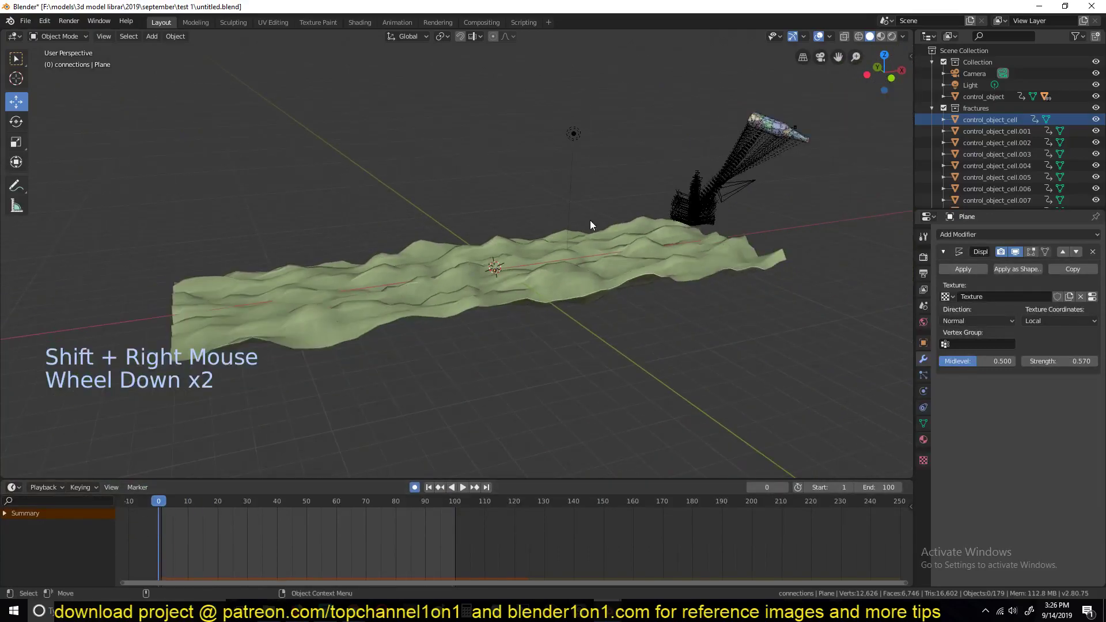
Make the plane a passive Mesh rigid body sourced from its deformed surface and play the fall
{"action": "left_click", "coordinate": [514, 270]}
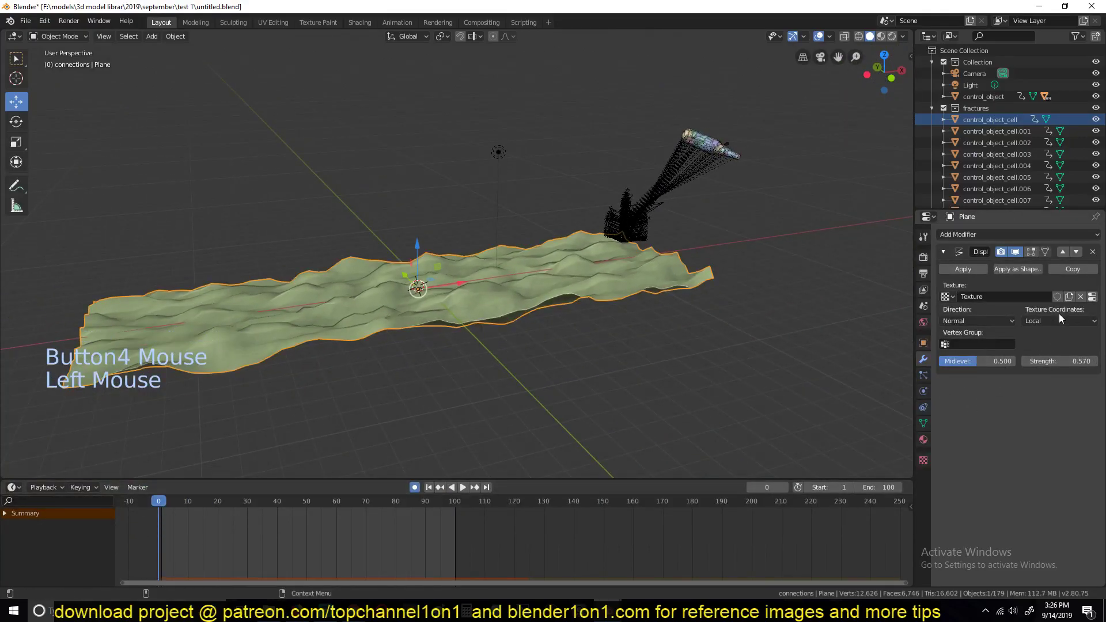
{"action": "left_click", "coordinate": [923, 397]}
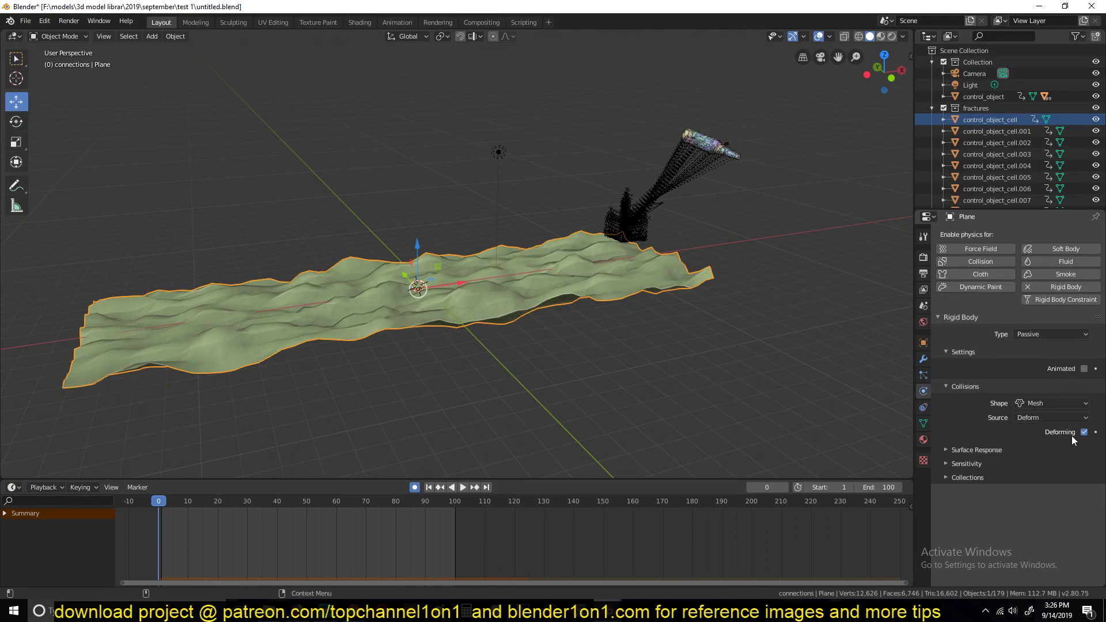
{"action": "left_click", "coordinate": [820, 35]}
{"action": "key", "text": "space"}
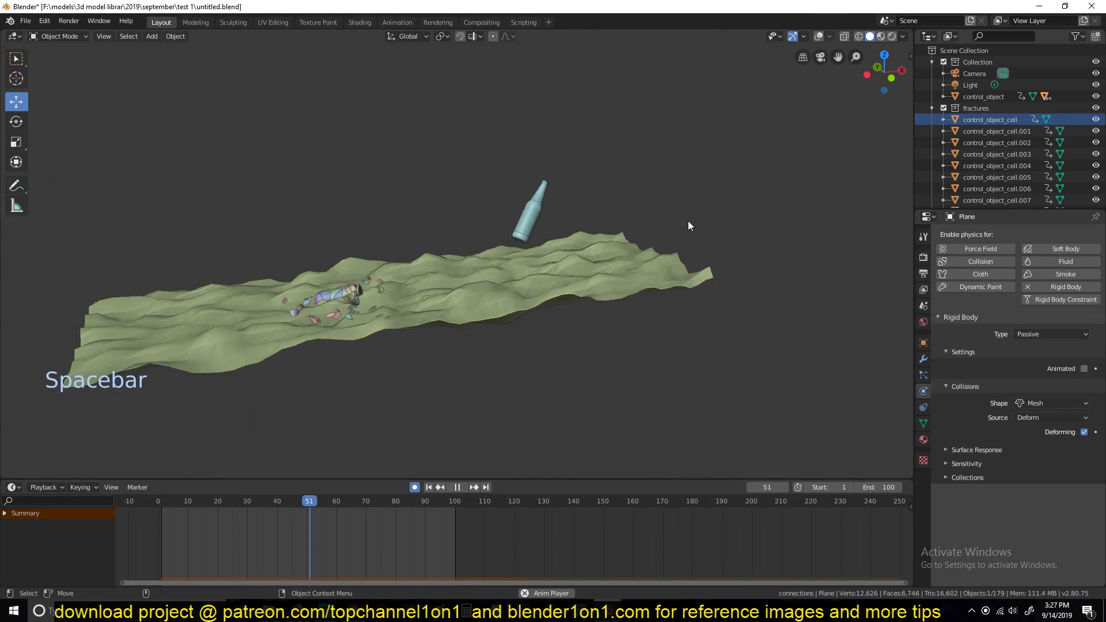
{"action": "key", "text": "Escape"}
{"action": "key", "text": "`"}
{"action": "key", "text": "space"}
Replay the bottle dropping onto the bumpy ground several times to check the collision
{"action": "scroll", "scroll_direction": "up", "scroll_amount": 3}
{"action": "key", "text": "space"}
{"action": "key", "text": "`"}
{"action": "key", "text": "space"}
{"action": "key", "text": "space"}
{"action": "key", "text": "`"}
{"action": "key", "text": "`"}
{"action": "key", "text": "space"}
{"action": "scroll", "scroll_direction": "down", "scroll_amount": 3}
{"action": "key", "text": "Escape"}
Turn off Deforming on the ground collider, replay once more, and enter Edit Mode on the plane
{"action": "left_click", "coordinate": [584, 248]}
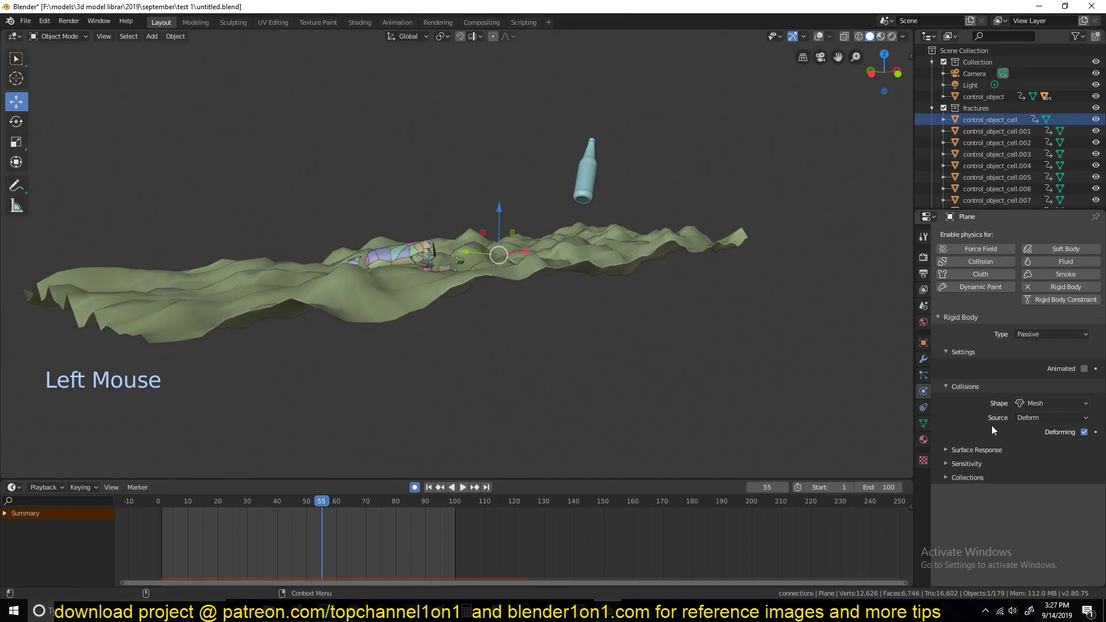
{"action": "left_click", "coordinate": [1086, 432]}
{"action": "right_click", "coordinate": [244, 545]}
{"action": "key", "text": "space"}
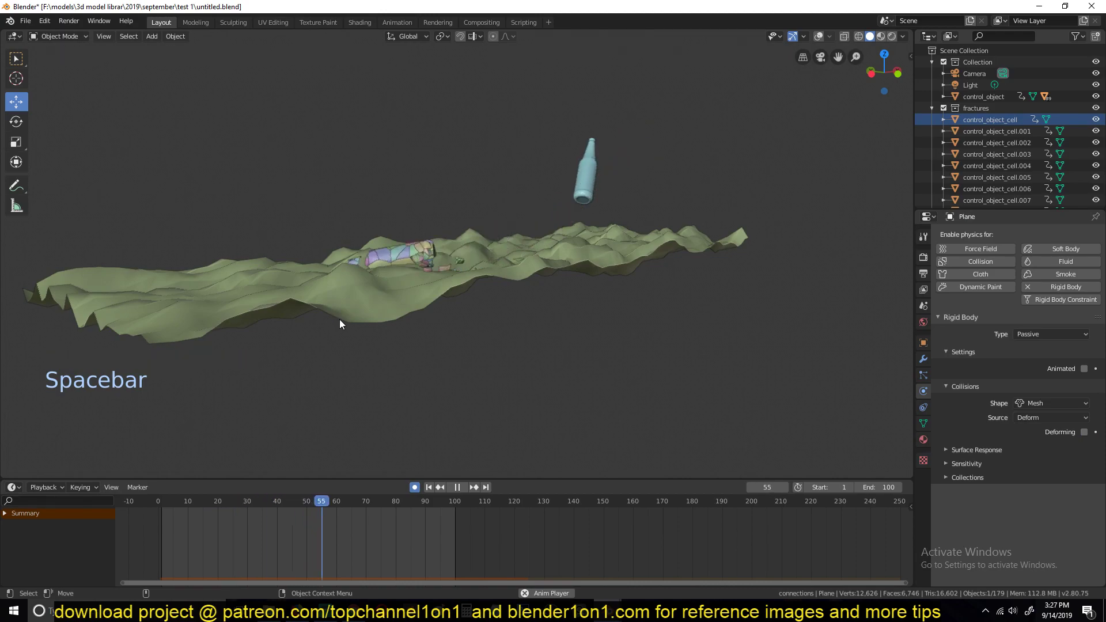
{"action": "key", "text": "Escape"}
{"action": "key", "text": "`"}
{"action": "left_click", "coordinate": [423, 322]}
{"action": "key", "text": "Tab"}
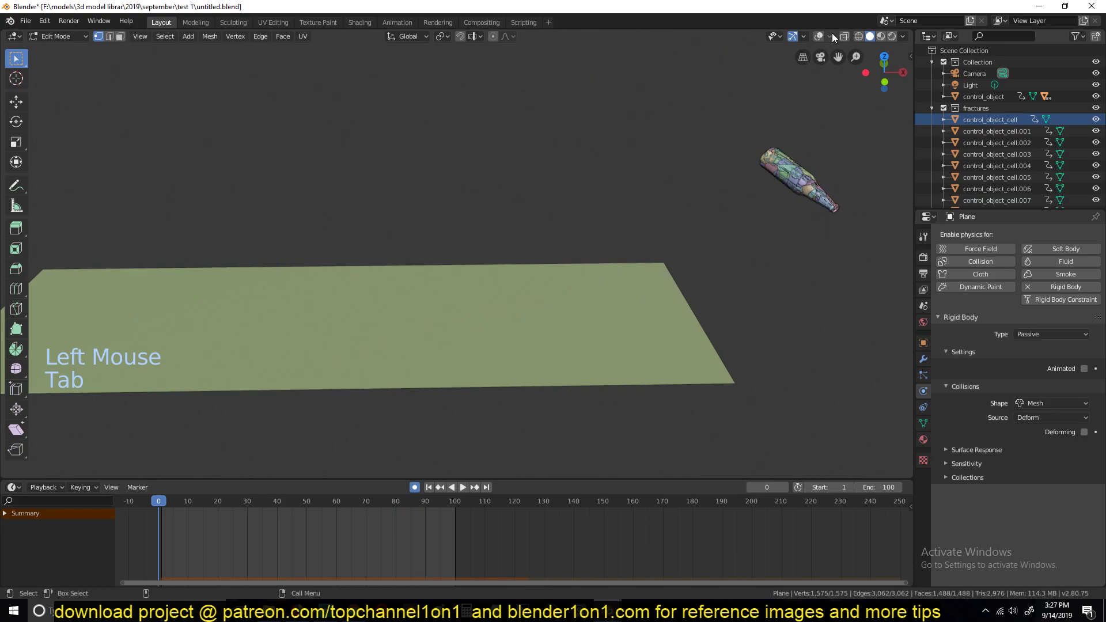
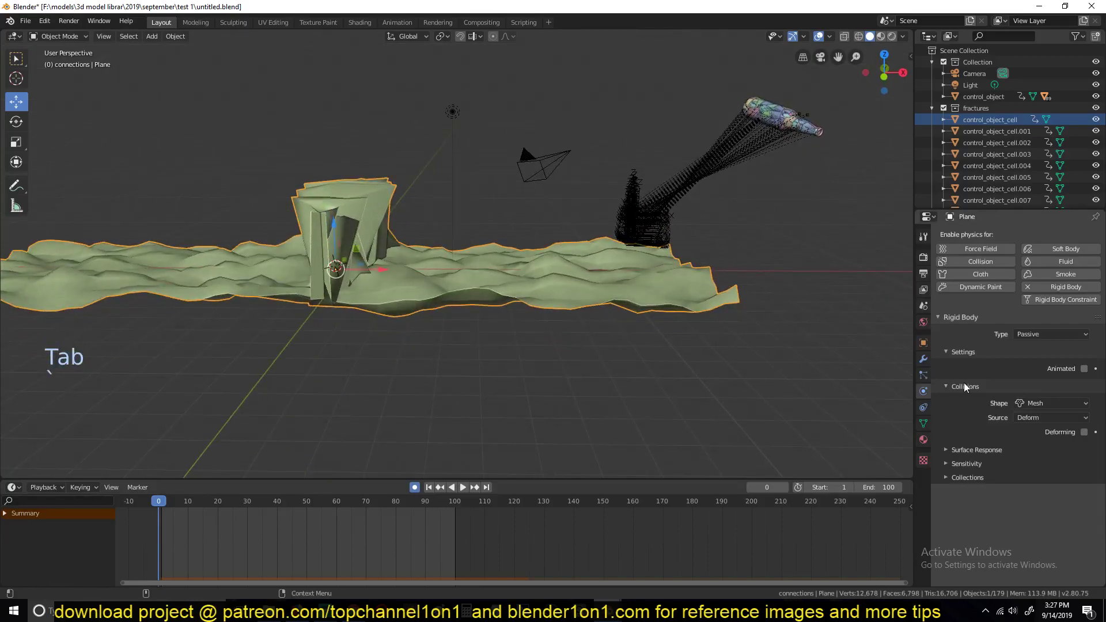
Hide the Displace modifier in the viewport and play the bottle striking the flat ground and wall
{"action": "left_click", "coordinate": [926, 360]}
{"action": "left_click", "coordinate": [1020, 254]}
{"action": "key", "text": "space"}
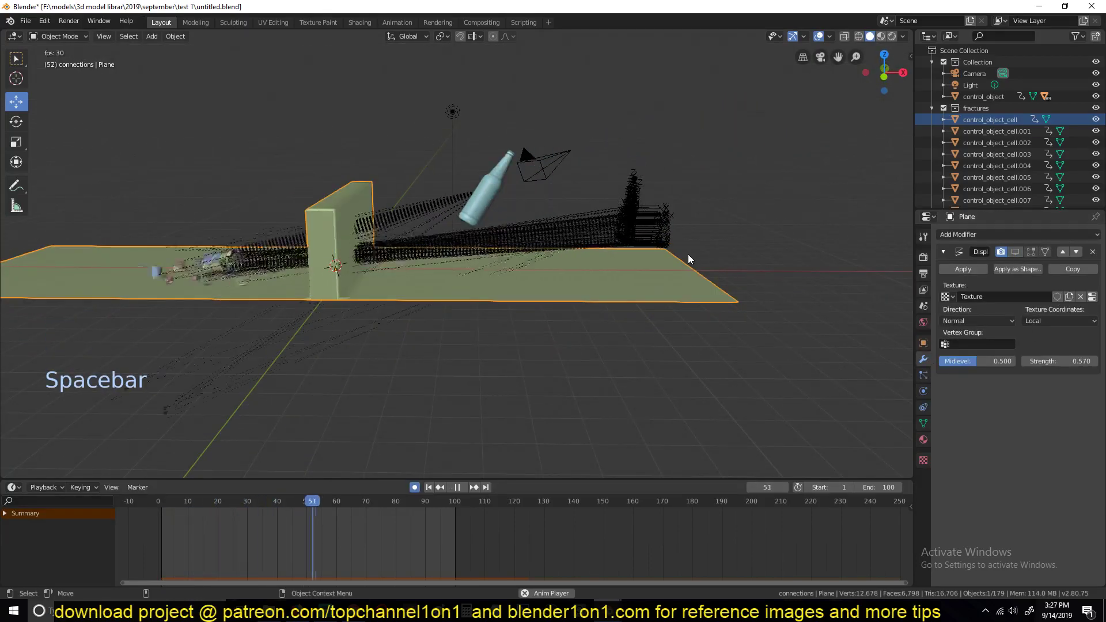
{"action": "key", "text": "Escape"}
Select a bottle fragment and replay the impact a few times from the first frame
{"action": "left_click", "coordinate": [689, 291]}
{"action": "key", "text": "space"}
{"action": "key", "text": "space"}
{"action": "right_click", "coordinate": [458, 531]}
{"action": "right_click", "coordinate": [262, 537]}
{"action": "key", "text": "`"}
{"action": "key", "text": "space"}
{"action": "key", "text": "space"}
Bring up the Rigid Body World cache settings and preview the current simulation
{"action": "left_click", "coordinate": [636, 175]}
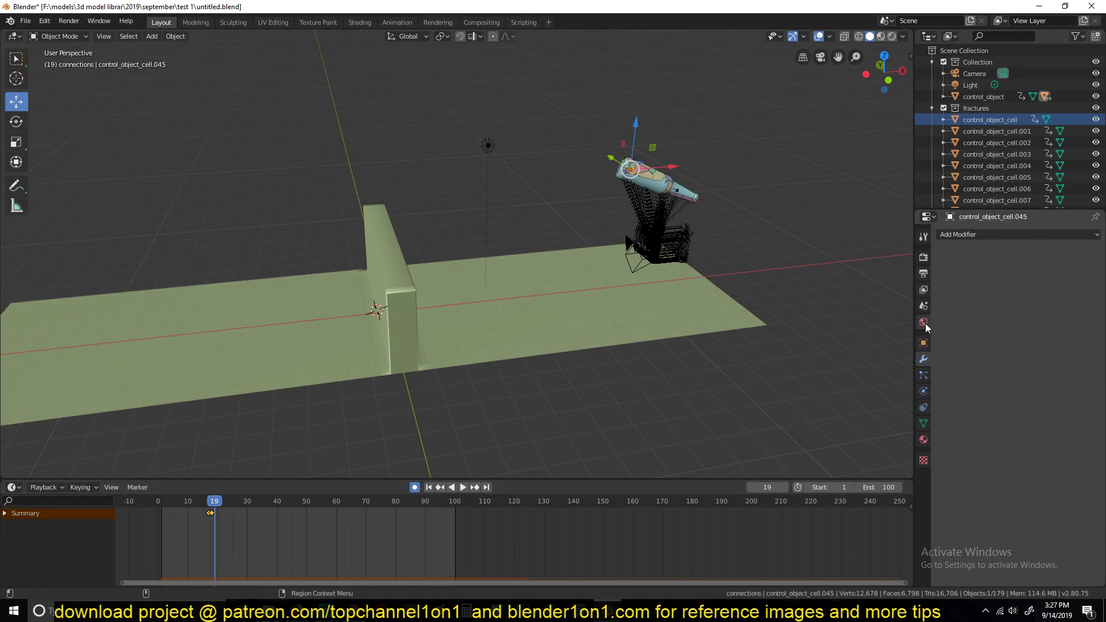
{"action": "left_click", "coordinate": [929, 318]}
{"action": "scroll", "scroll_direction": "down", "scroll_amount": 3}
{"action": "key", "text": "`"}
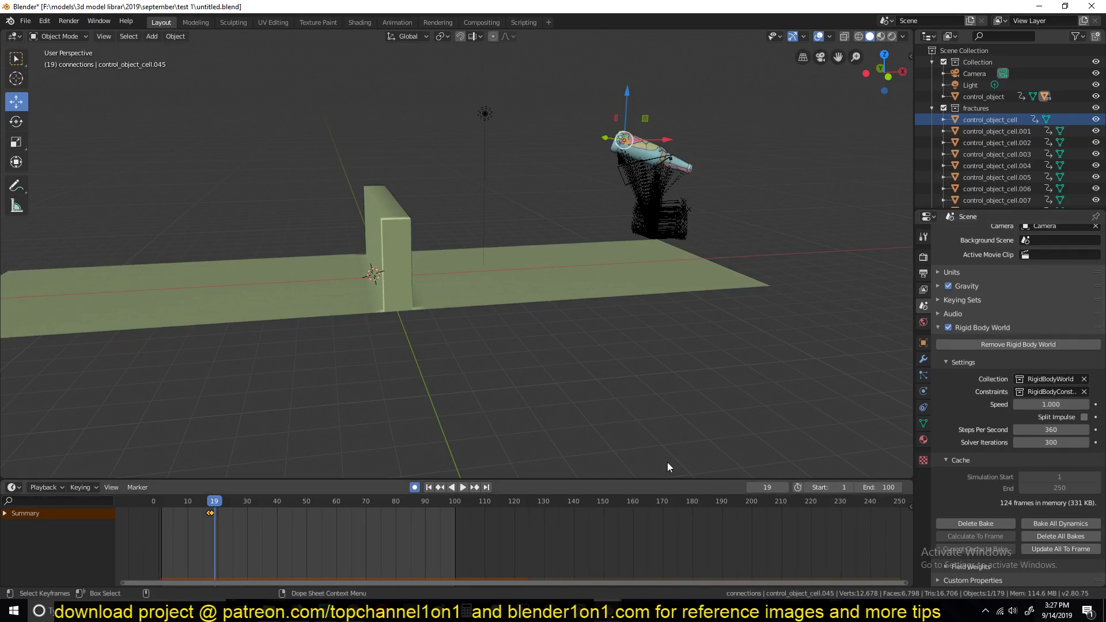
{"action": "key", "text": "space"}
{"action": "key", "text": "Escape"}
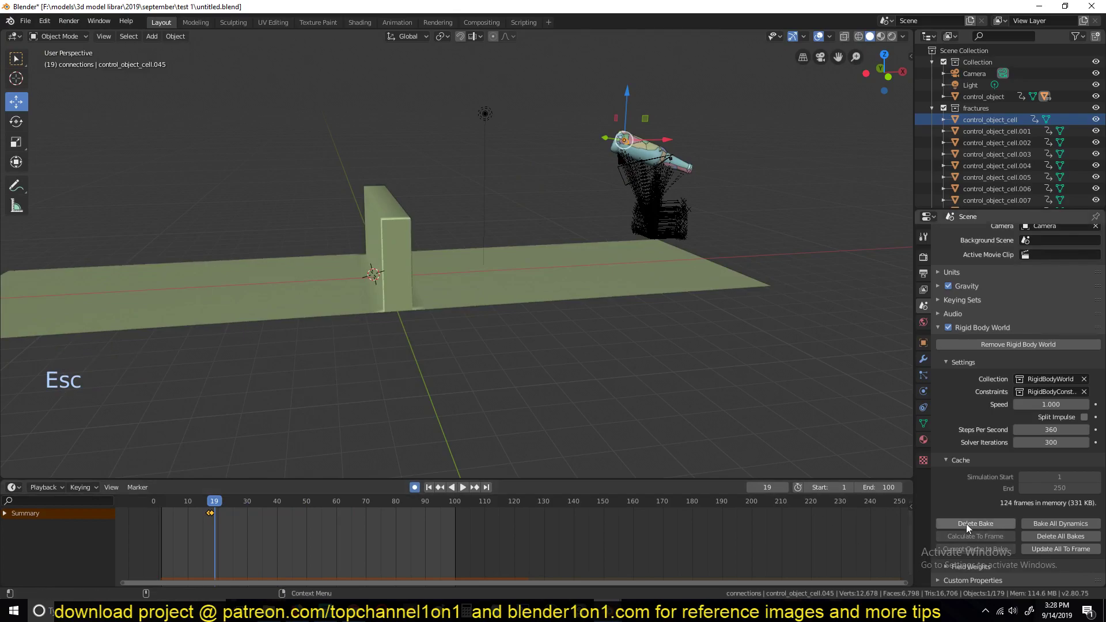
Delete the baked rigid body cache and replay the live simulation from frame 1
{"action": "double_click", "coordinate": [981, 528]}
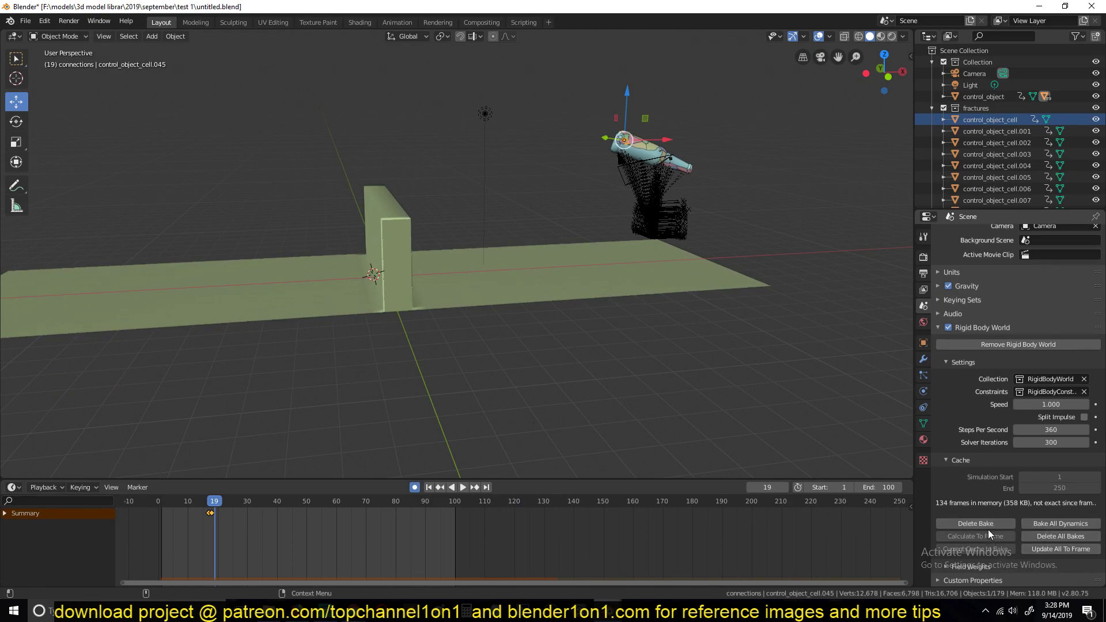
{"action": "left_click", "coordinate": [990, 530]}
{"action": "right_click", "coordinate": [173, 534]}
{"action": "key", "text": "space"}
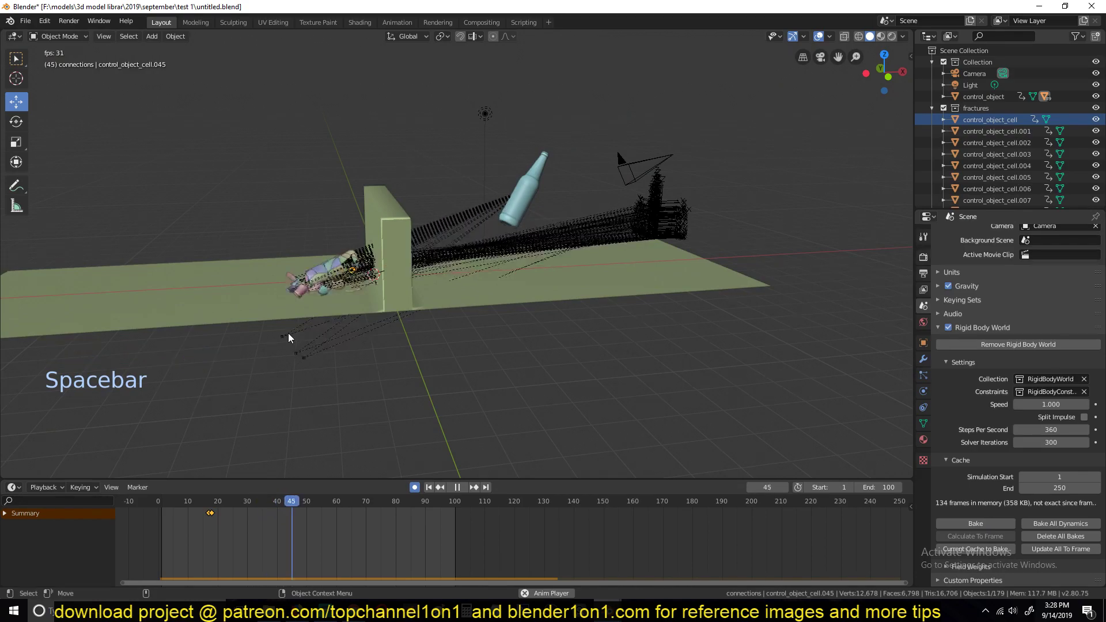
{"action": "key", "text": "Escape"}
Set the animation end to frame 139 and replay the bottle shattering against the wall
{"action": "scroll", "scroll_direction": "down", "scroll_amount": 3}
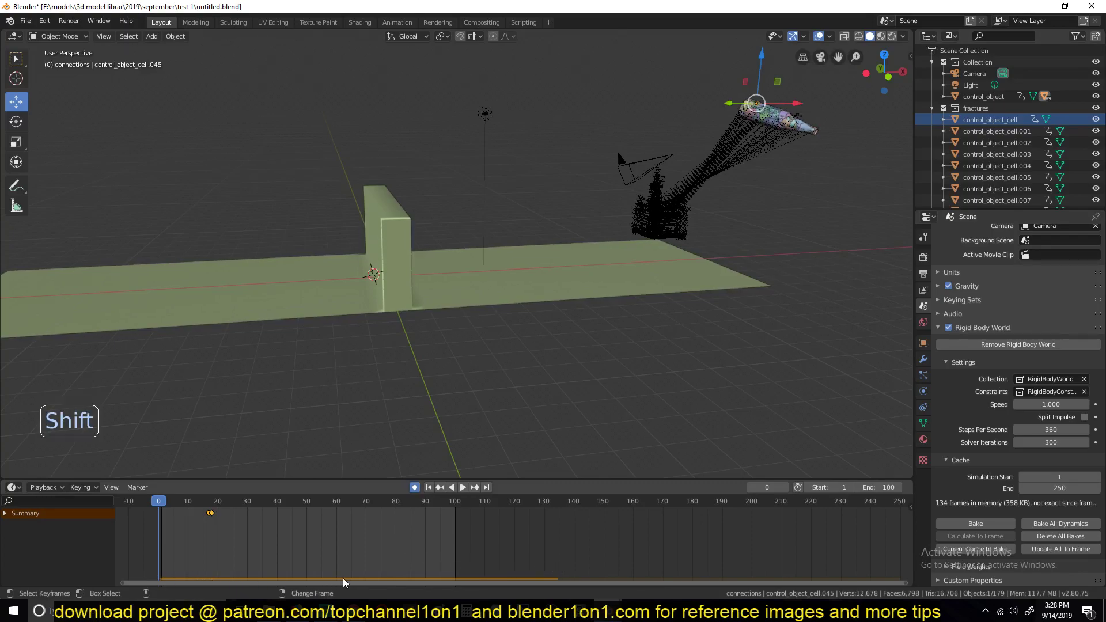
{"action": "key", "text": "space"}
{"action": "key", "text": "Escape"}
{"action": "key", "text": "space"}
{"action": "key", "text": "space"}
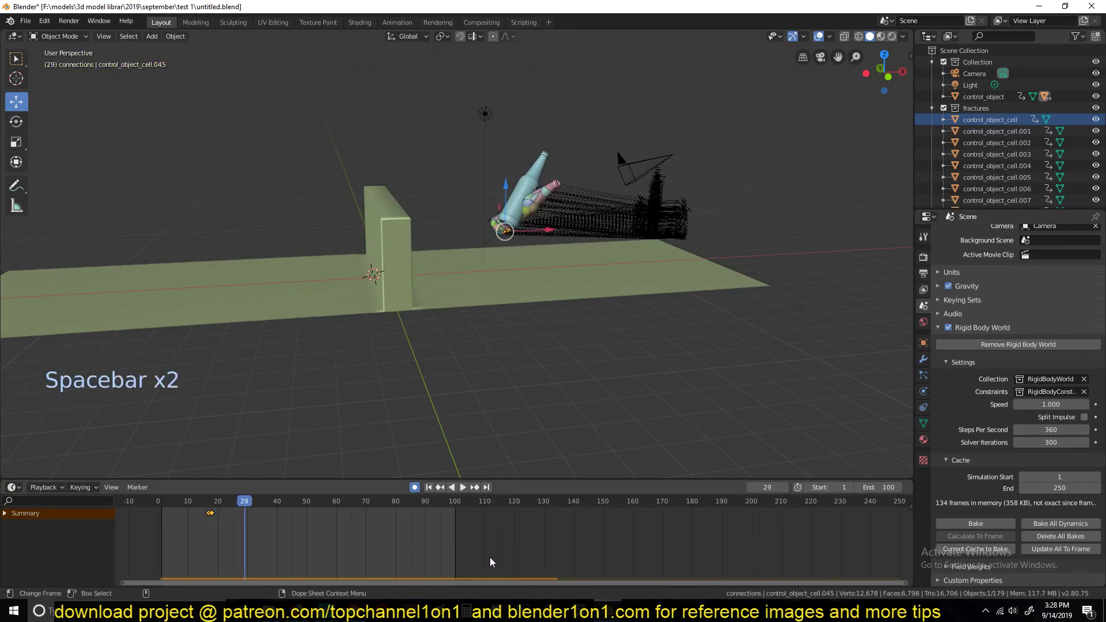
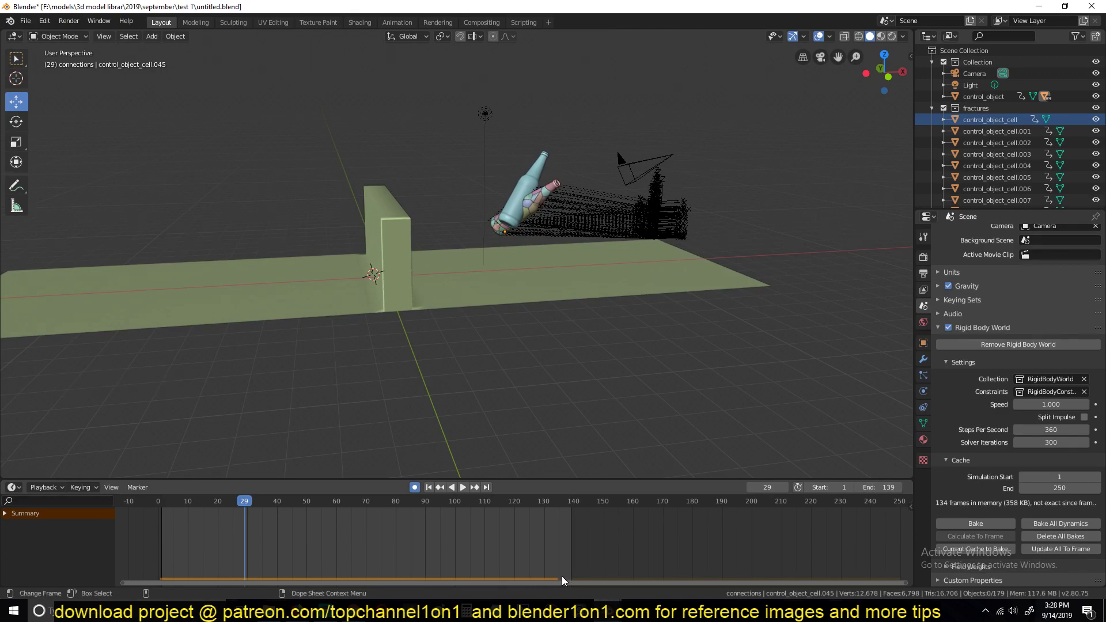
{"action": "right_click", "coordinate": [559, 564]}
{"action": "key", "text": "space"}
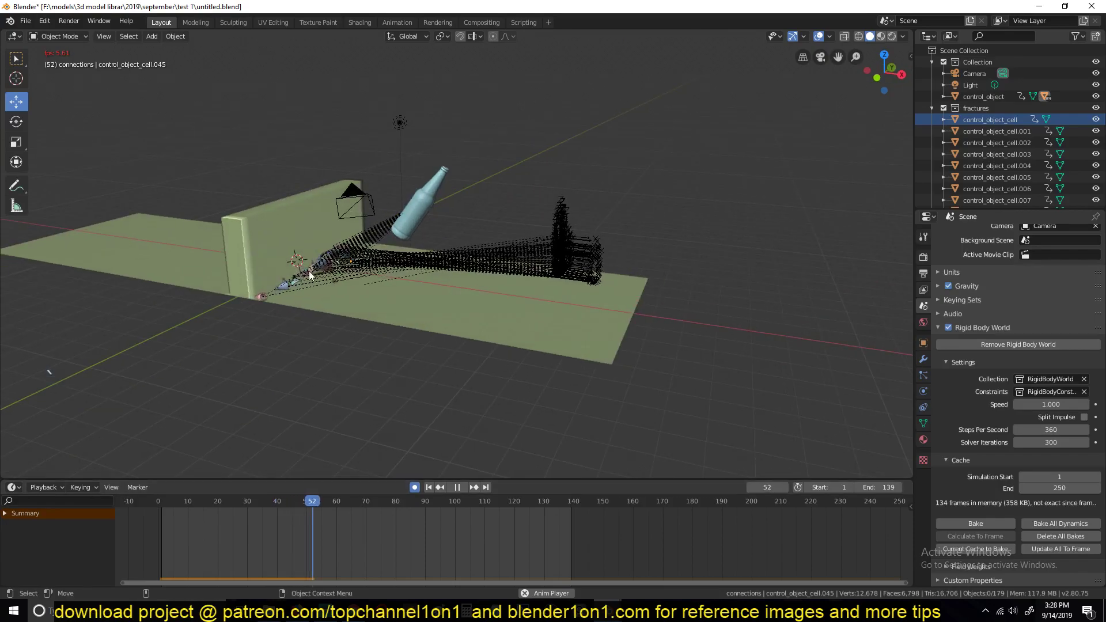
Lower the rigid body world to 60 solver iterations and play the simulation
{"action": "key", "text": "Escape"}
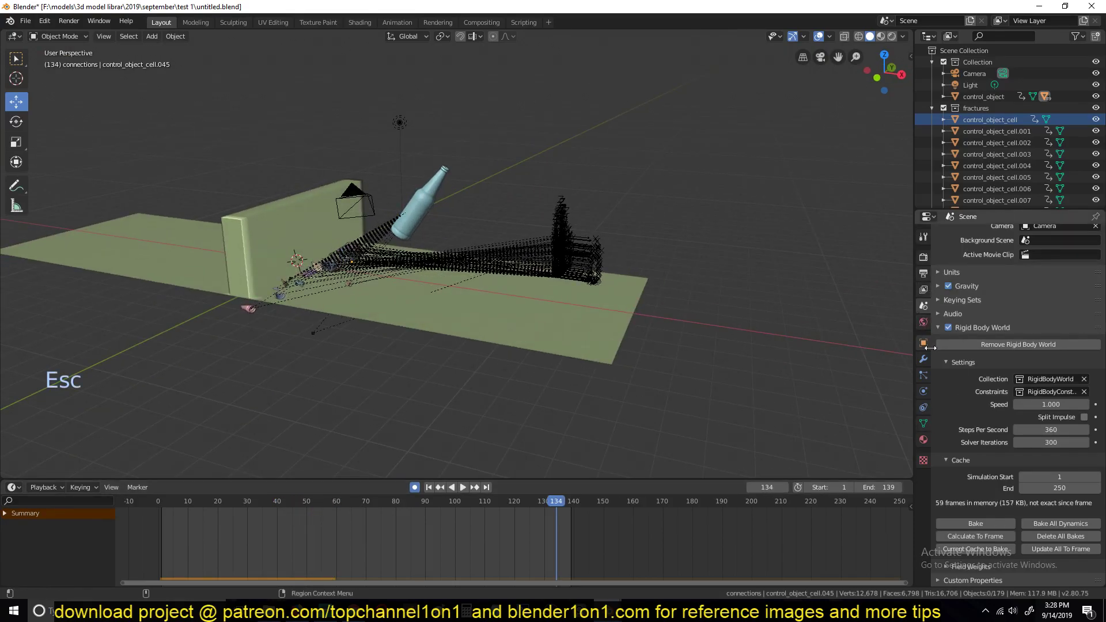
{"action": "left_click", "coordinate": [929, 355]}
{"action": "left_click", "coordinate": [929, 370]}
{"action": "left_click", "coordinate": [927, 372]}
{"action": "left_click", "coordinate": [926, 349]}
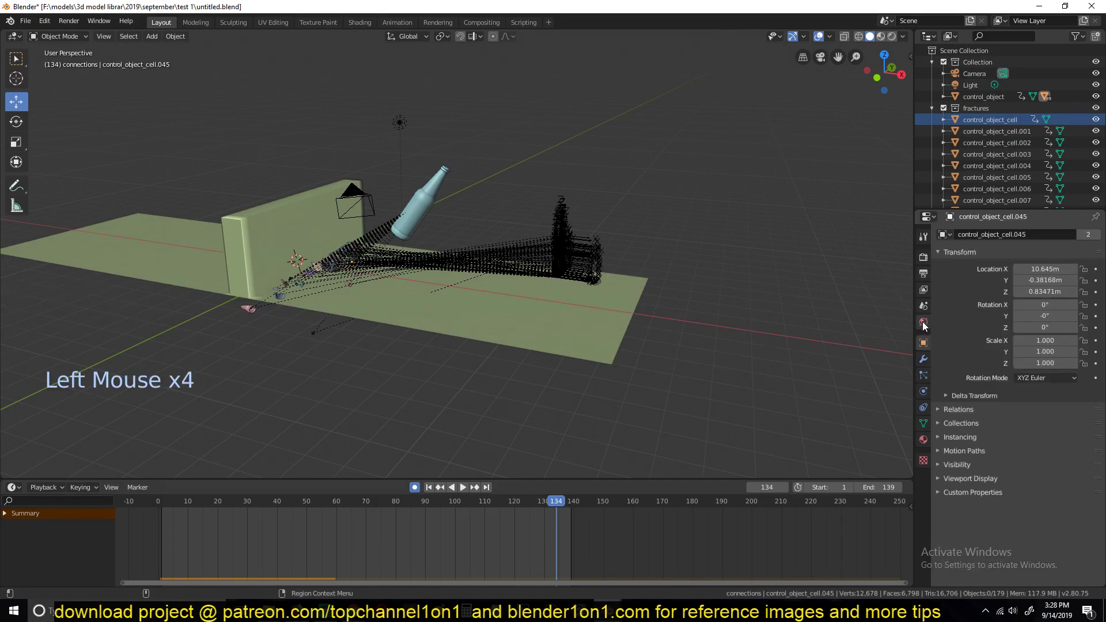
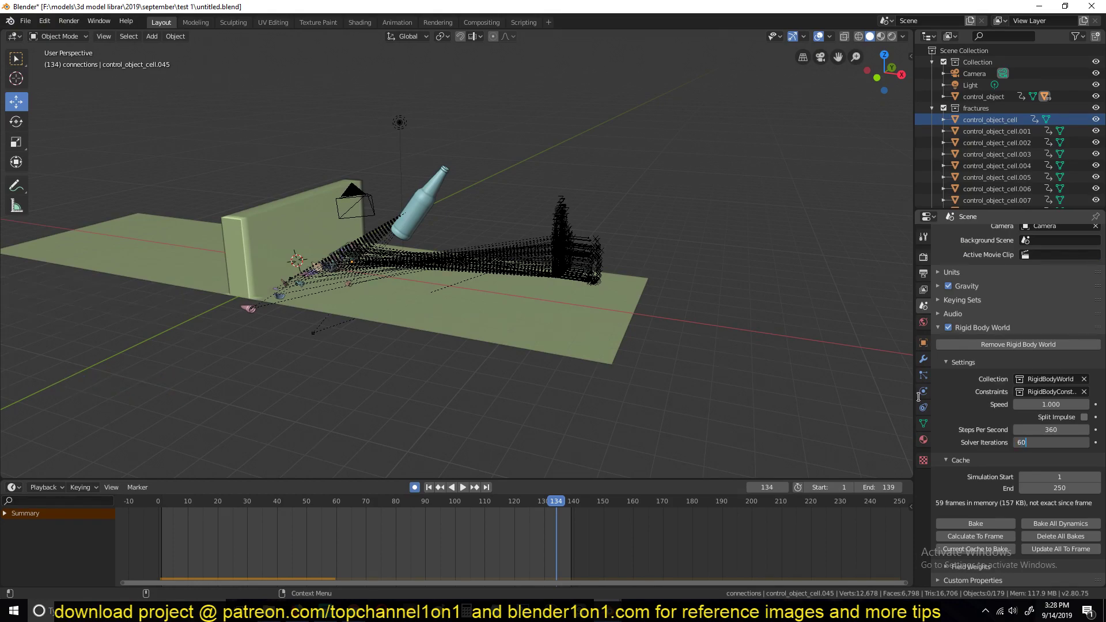
{"action": "right_click", "coordinate": [164, 543]}
{"action": "key", "text": "space"}
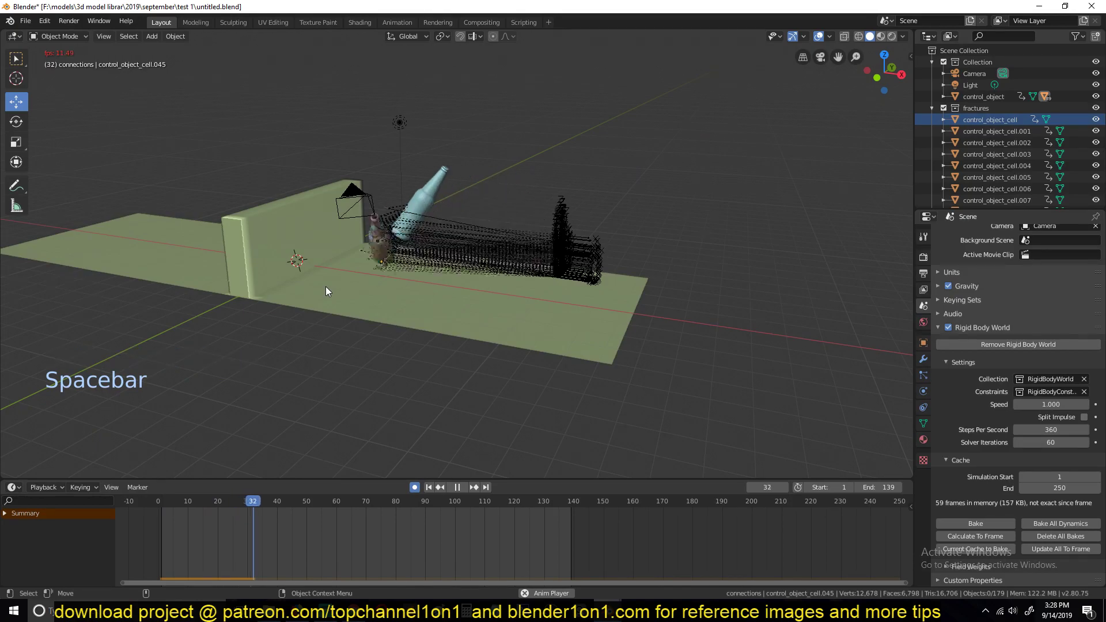
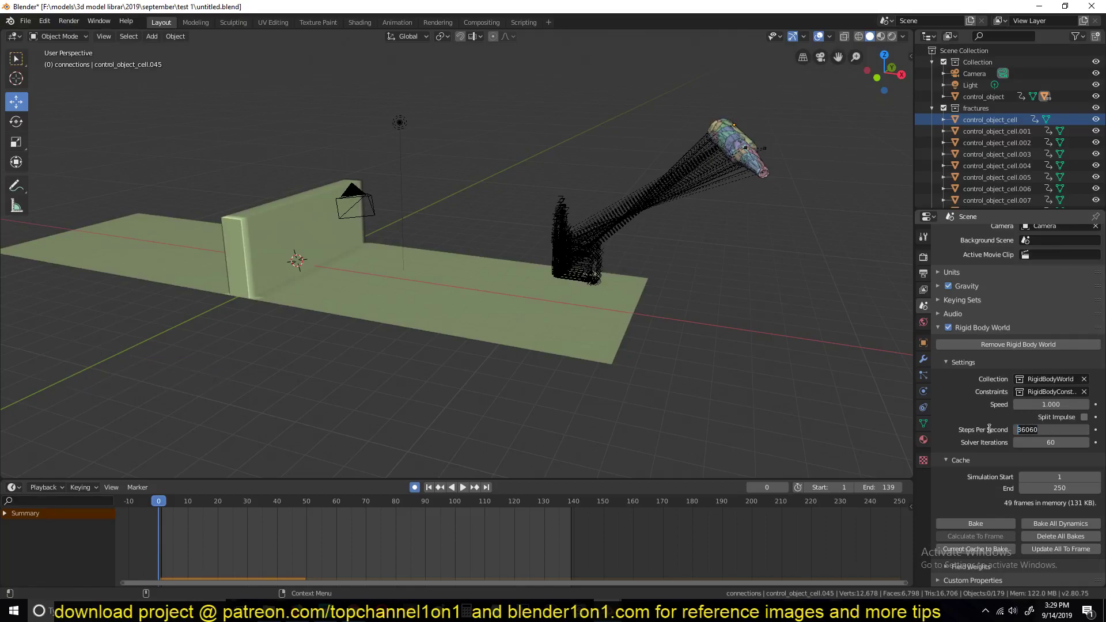
Set steps per second to 120 and replay the bottle heading toward the wall
{"action": "key", "text": "`"}
{"action": "key", "text": "space"}
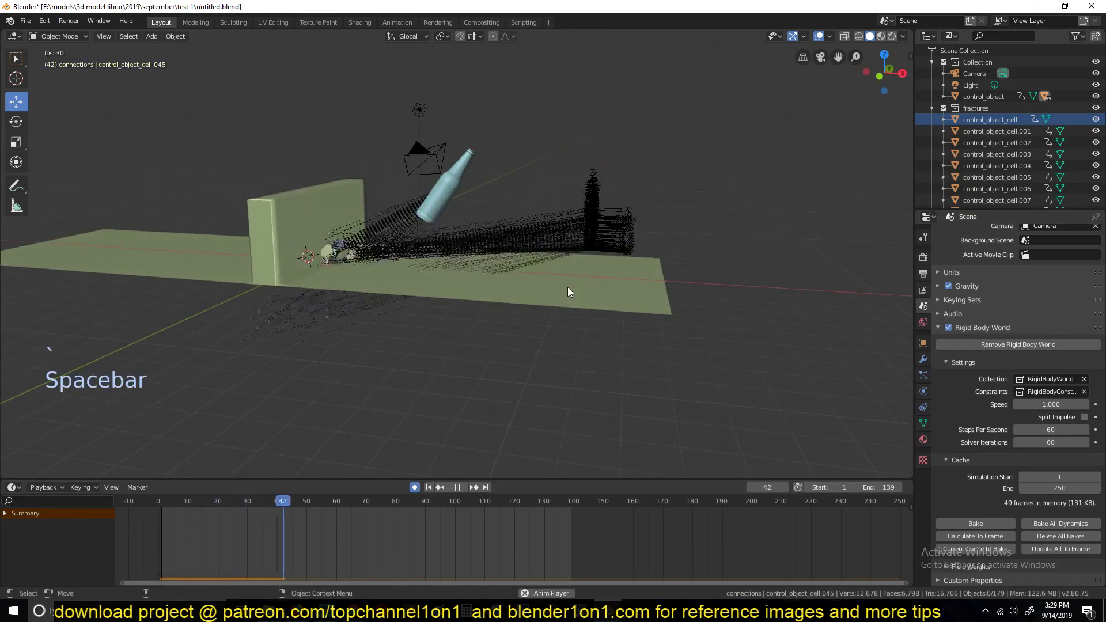
{"action": "key", "text": "Escape"}
{"action": "key", "text": "`"}
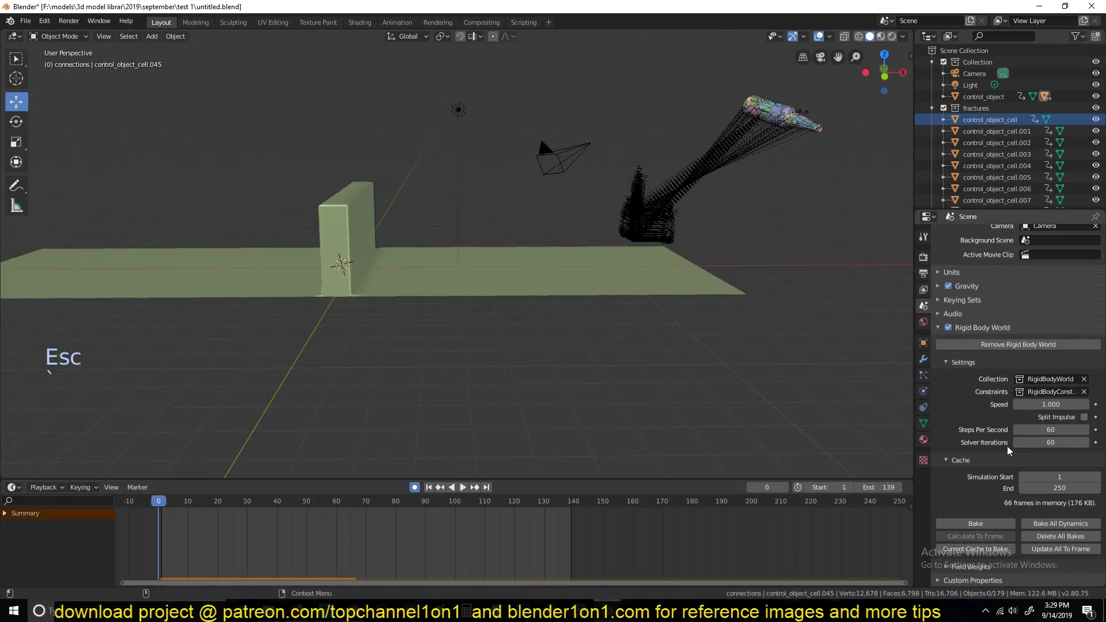
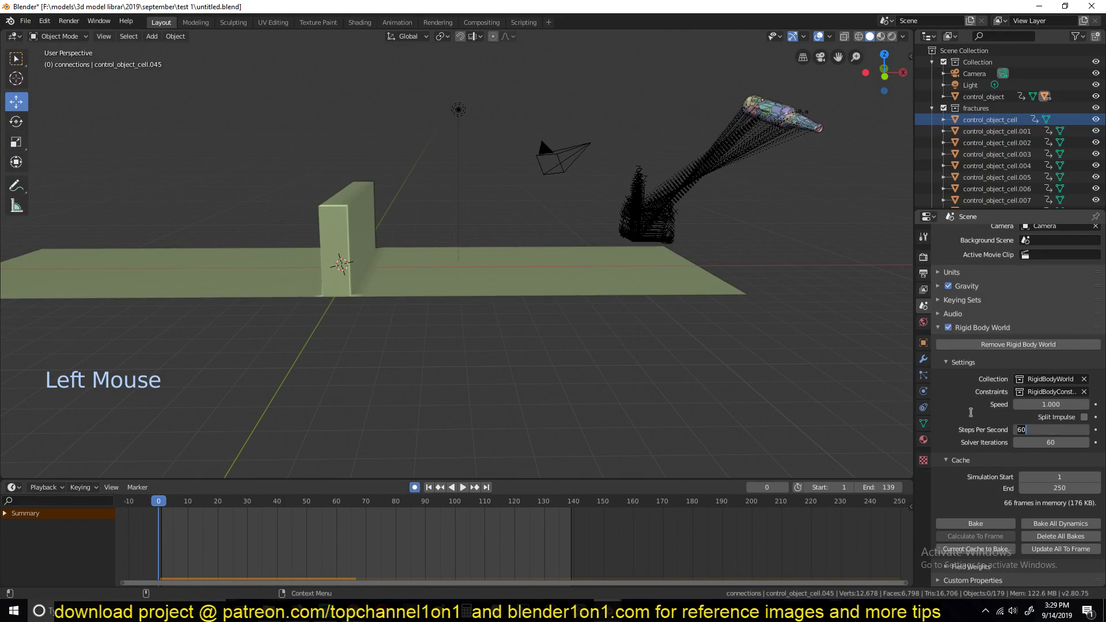
{"action": "key", "text": "BackSpace"}
{"action": "key", "text": "space"}
{"action": "key", "text": "Escape"}
{"action": "key", "text": "space"}
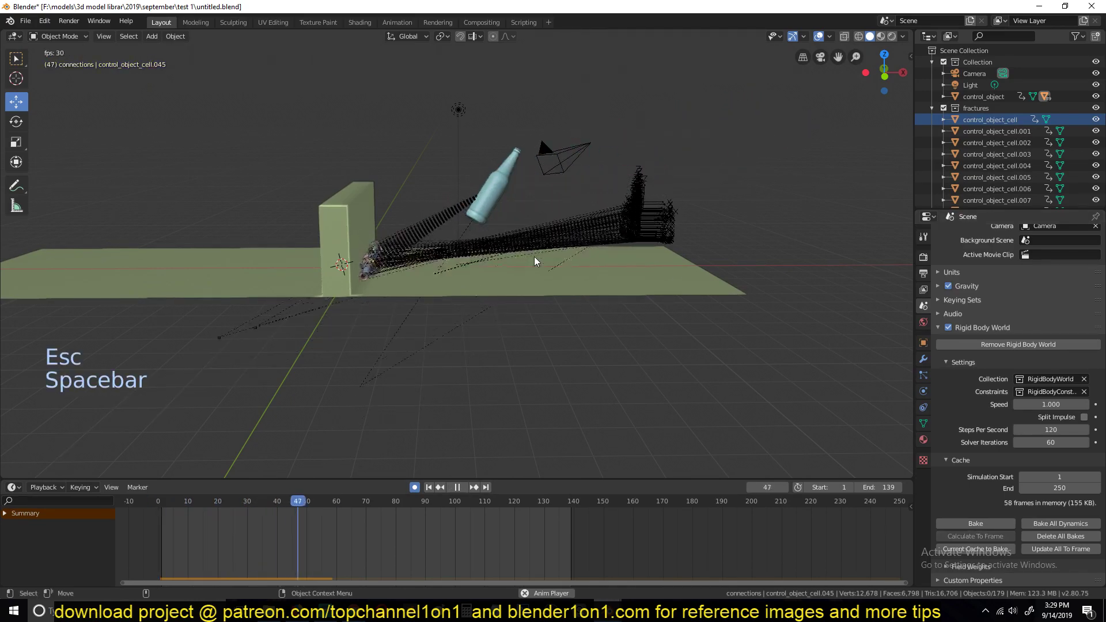
Lift the ground's middle vertices straight up with proportional editing to form a smooth hump
{"action": "key", "text": "Escape"}
{"action": "left_click", "coordinate": [646, 271]}
{"action": "key", "text": "Tab"}
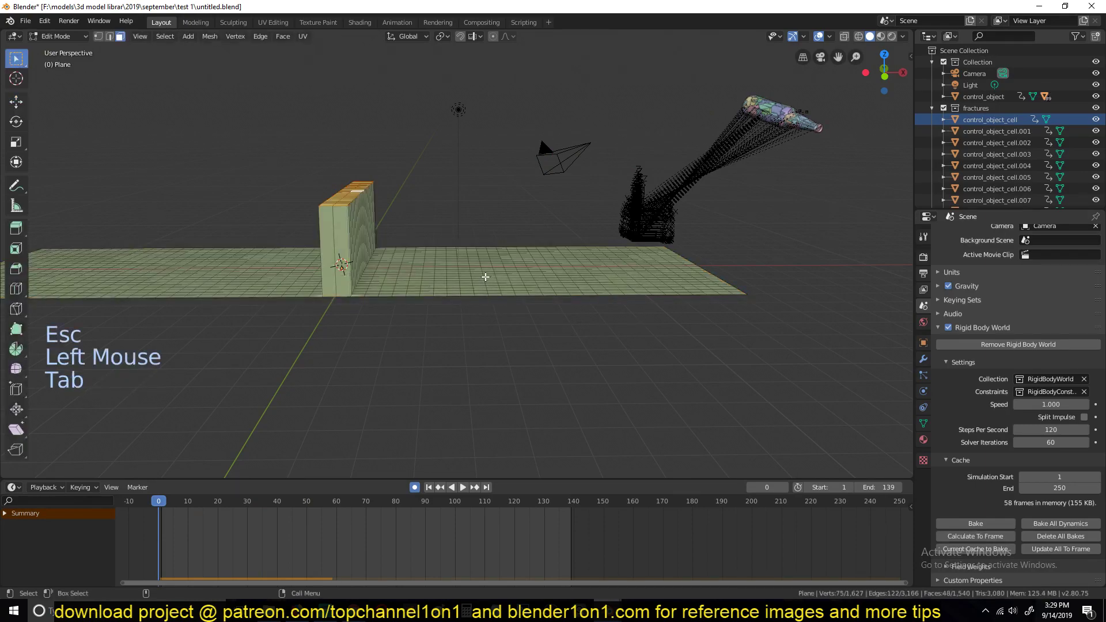
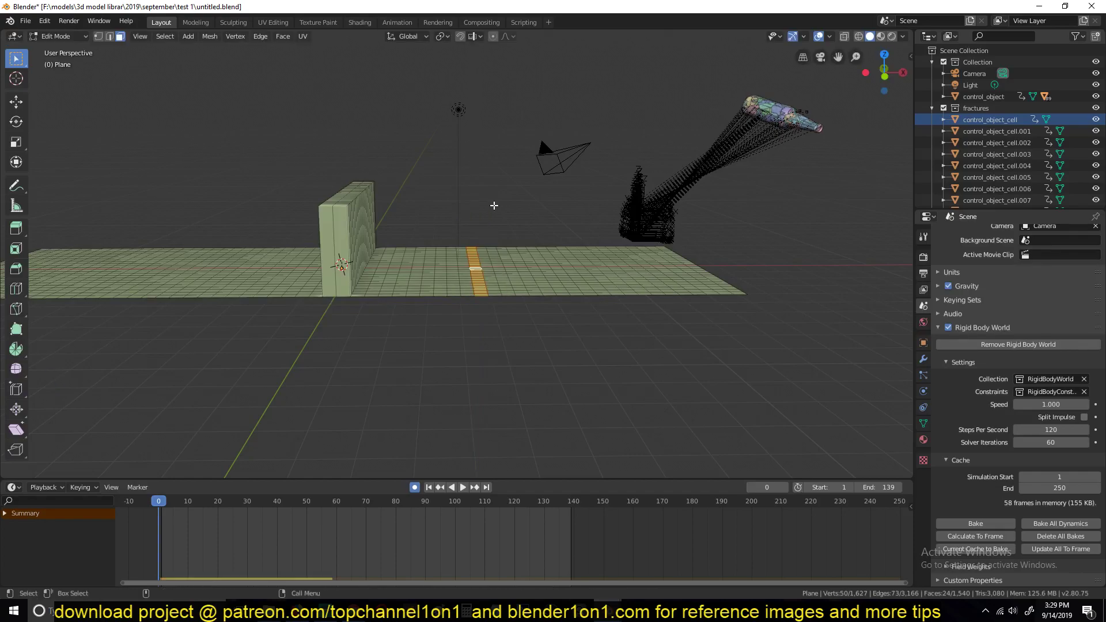
{"action": "key", "text": "o"}
{"action": "key", "text": "g"}
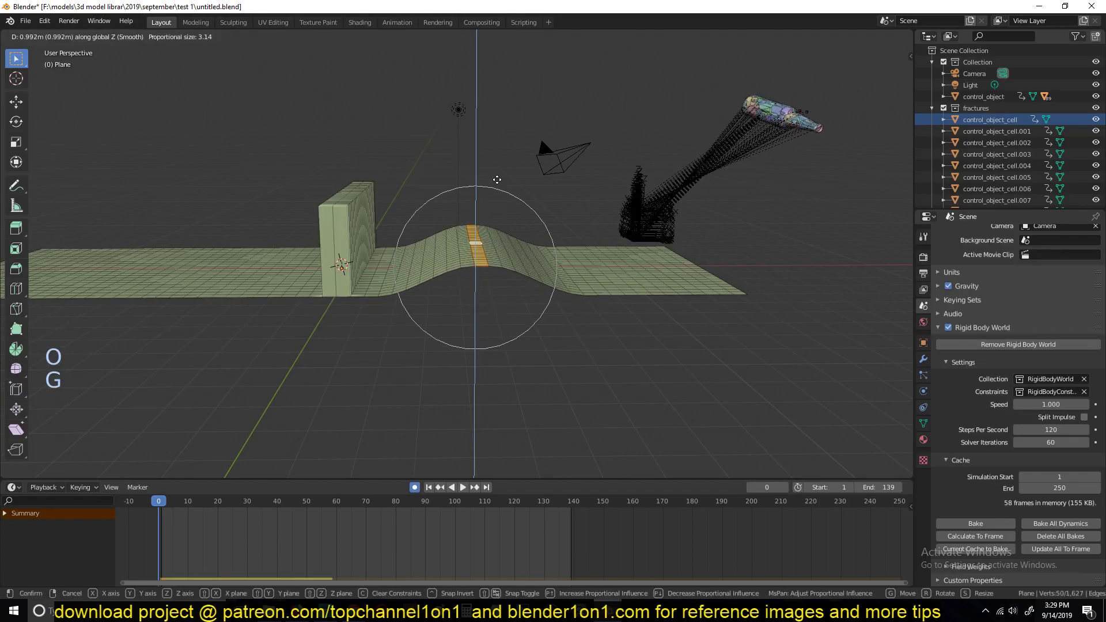
{"action": "key", "text": "Tab"}
Leave Edit Mode and replay the bottle falling onto the new hump
{"action": "key", "text": "alt+a"}
{"action": "key", "text": "space"}
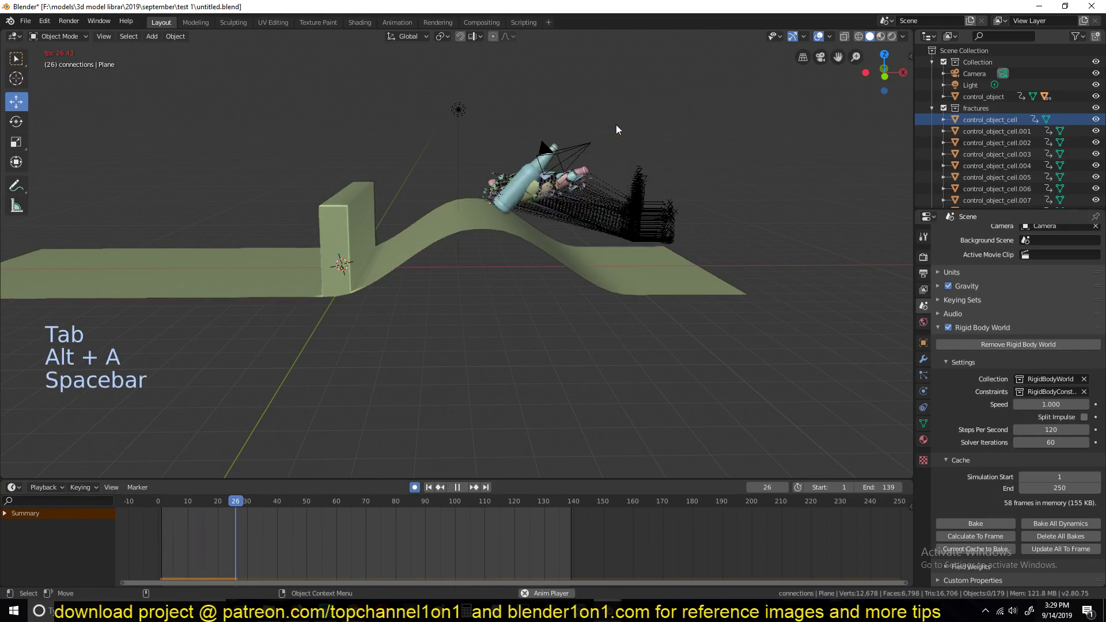
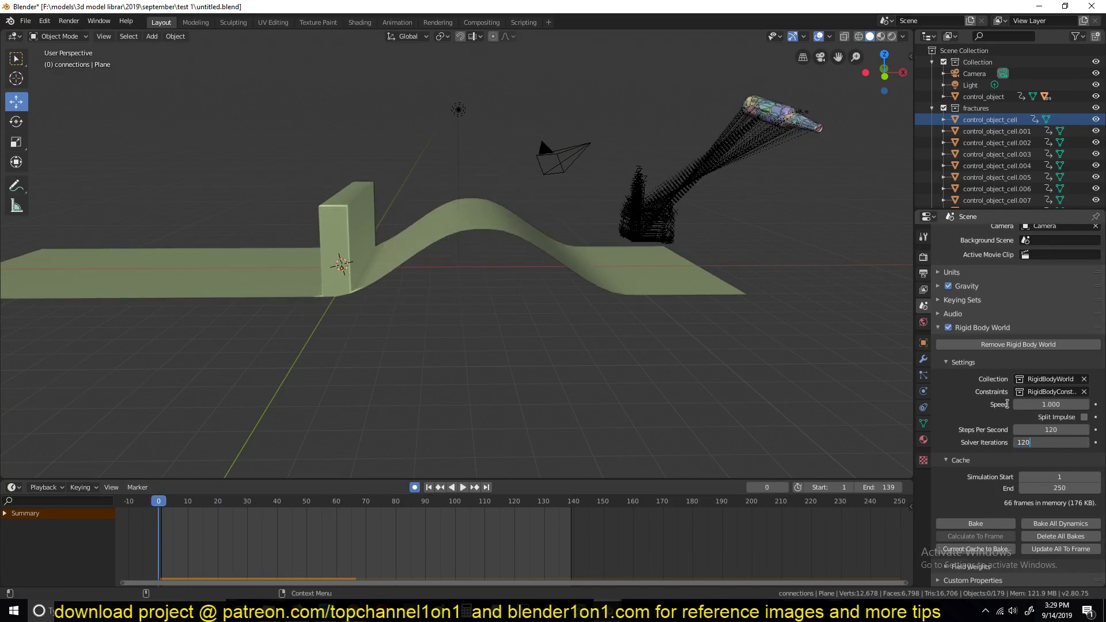
Replay the shatter with the rigid body solver iterations raised to 120
{"action": "key", "text": "space"}
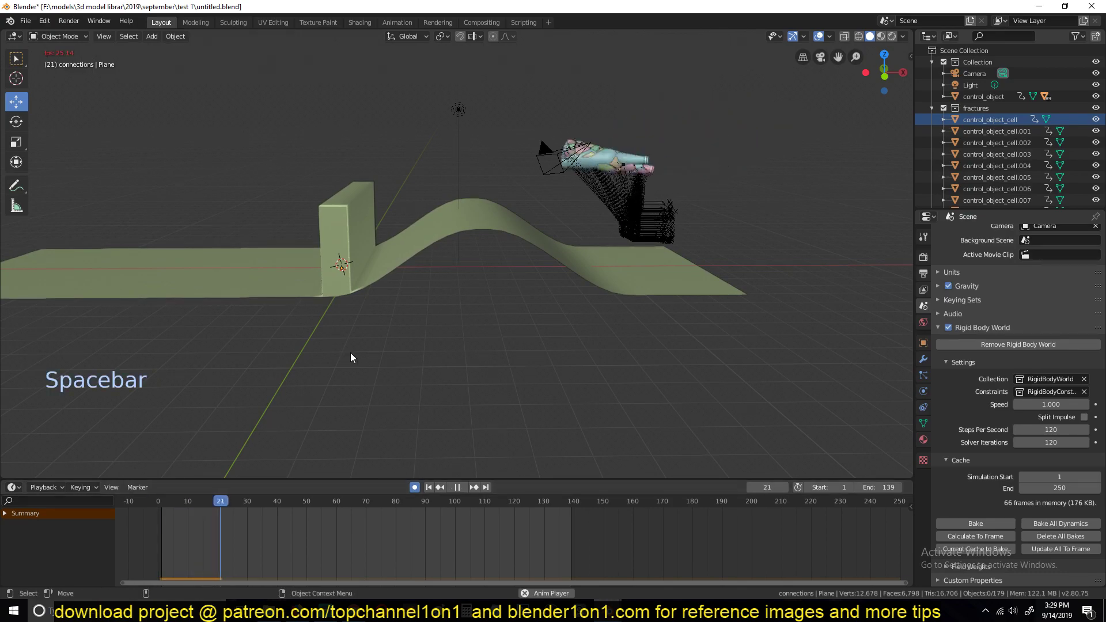
{"action": "key", "text": "Escape"}
{"action": "key", "text": "space"}
{"action": "key", "text": "space"}
{"action": "key", "text": "space"}
{"action": "key", "text": "Escape"}
Rewind to the first frame and select the ground plane for its displace modifier
{"action": "right_click", "coordinate": [559, 556]}
{"action": "key", "text": "space"}
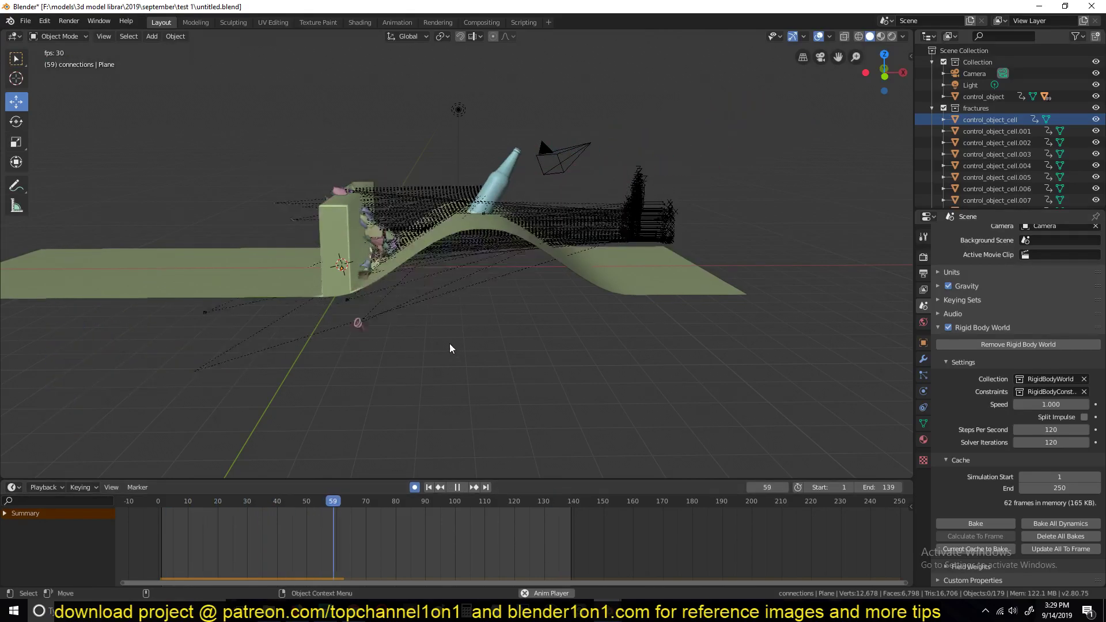
{"action": "key", "text": "Escape"}
{"action": "right_click", "coordinate": [212, 531]}
{"action": "left_click", "coordinate": [567, 266]}
{"action": "key", "text": "Tab"}
{"action": "key", "text": "Tab"}
Show the ground's Displace modifier in the viewport at strength 0.080 and play the collision
{"action": "left_click", "coordinate": [922, 357]}
{"action": "left_click", "coordinate": [1024, 256]}
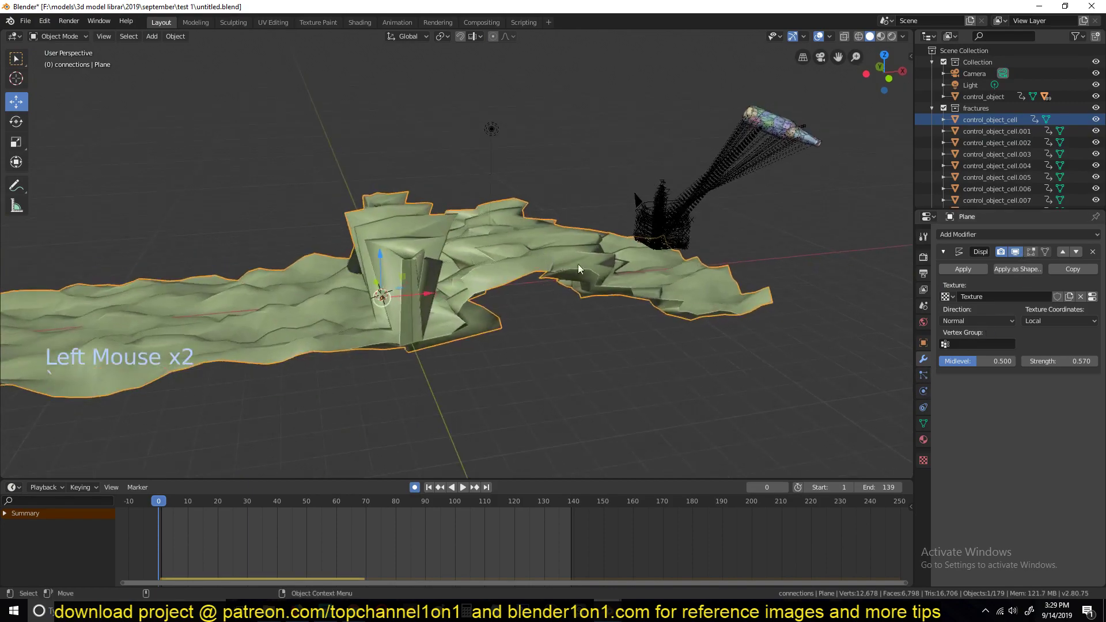
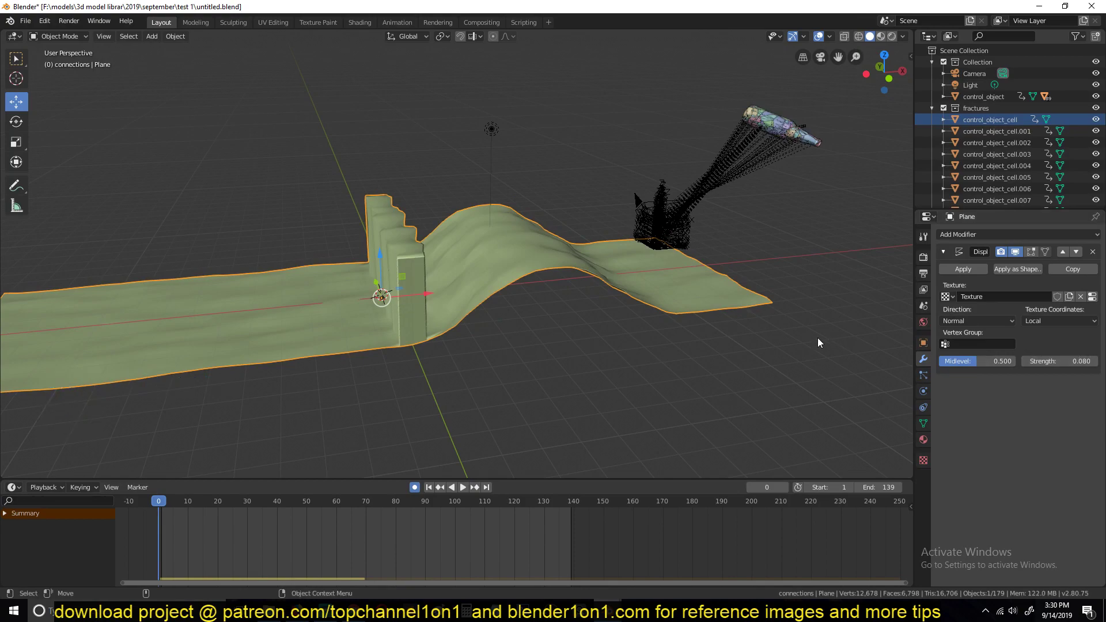
{"action": "key", "text": "space"}
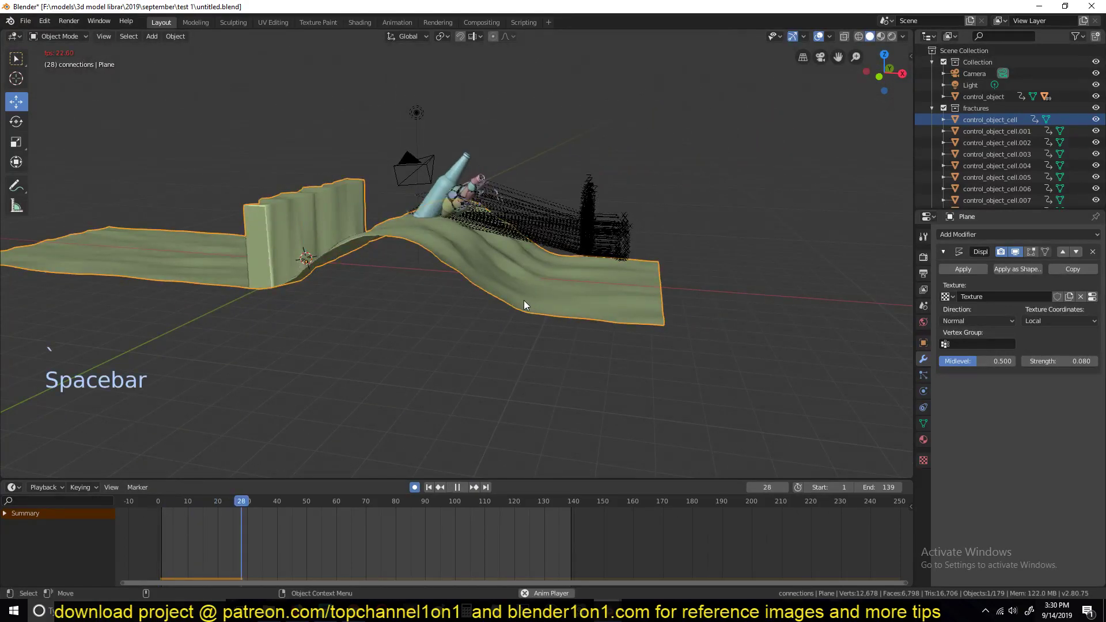
{"action": "key", "text": "Escape"}
Orbit around the gently bumpy ground, rewind and replay the shatter
{"action": "key", "text": "`"}
{"action": "scroll", "scroll_direction": "up", "scroll_amount": 3}
{"action": "scroll", "scroll_direction": "down", "scroll_amount": 3}
{"action": "key", "text": "`"}
{"action": "key", "text": "`"}
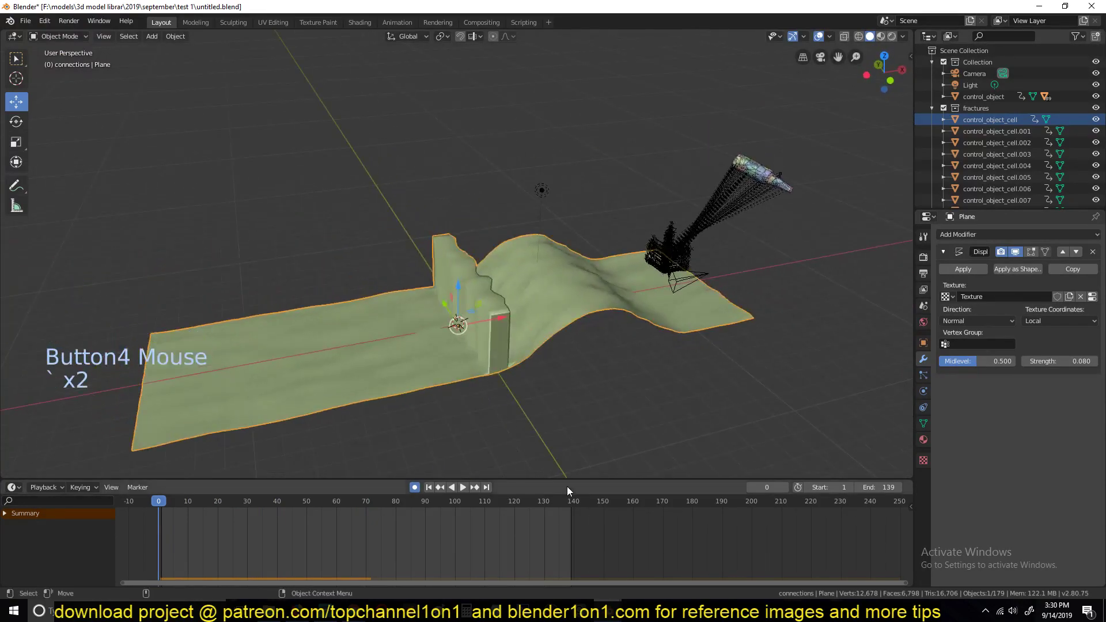
{"action": "key", "text": "`"}
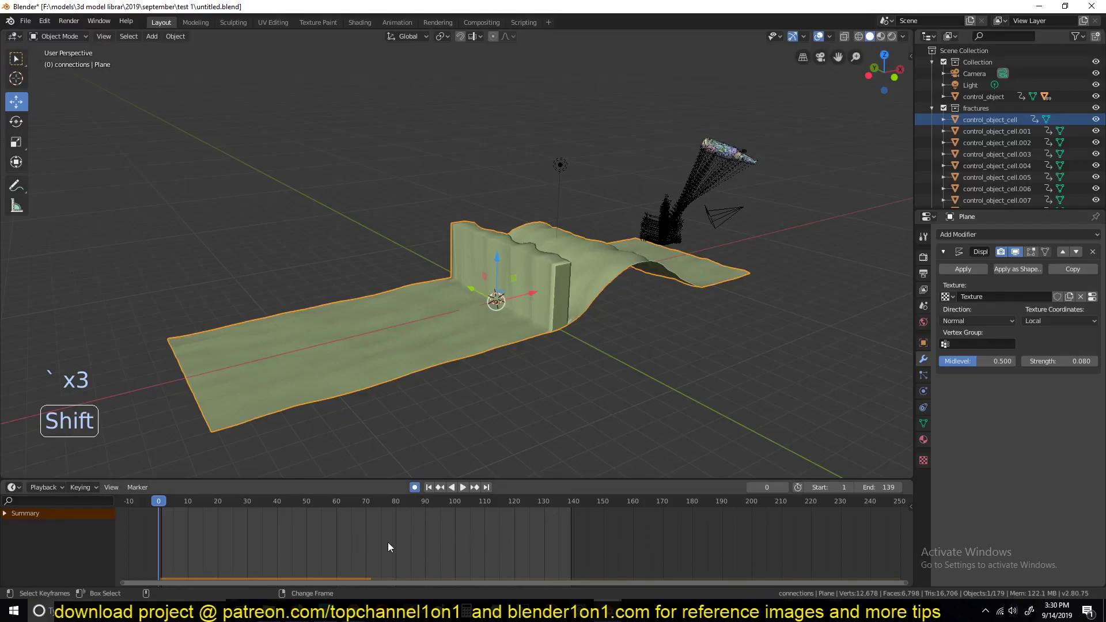
{"action": "right_click", "coordinate": [499, 560]}
{"action": "key", "text": "space"}
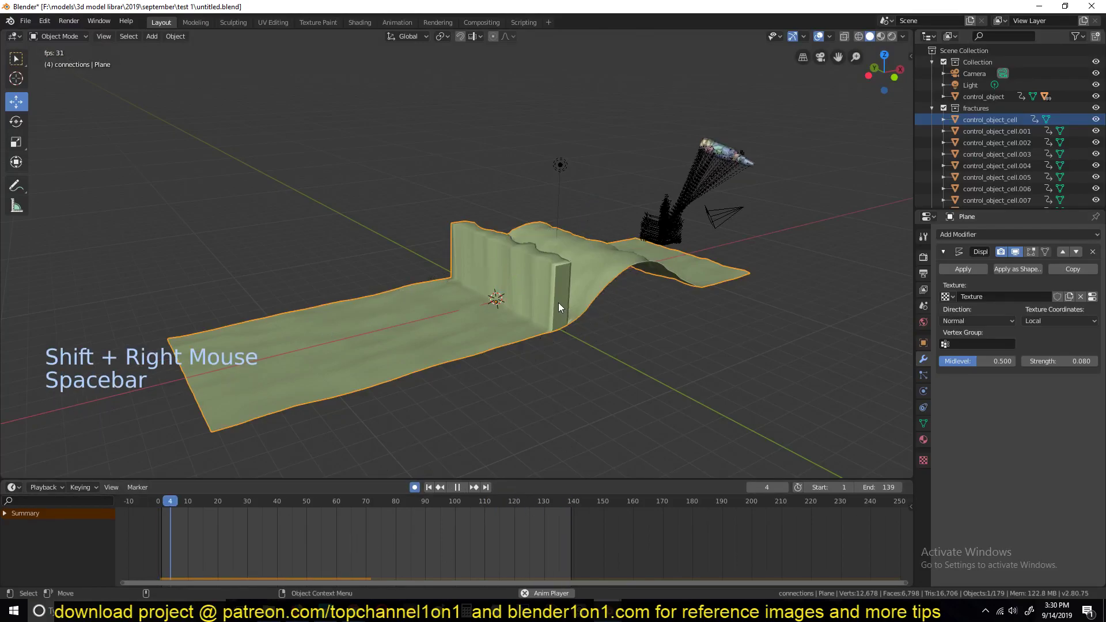
{"action": "key", "text": "Escape"}
Scrub the timeline back and replay the collision once more, then pause
{"action": "key", "text": "`"}
{"action": "right_click", "coordinate": [329, 556]}
{"action": "right_click", "coordinate": [283, 554]}
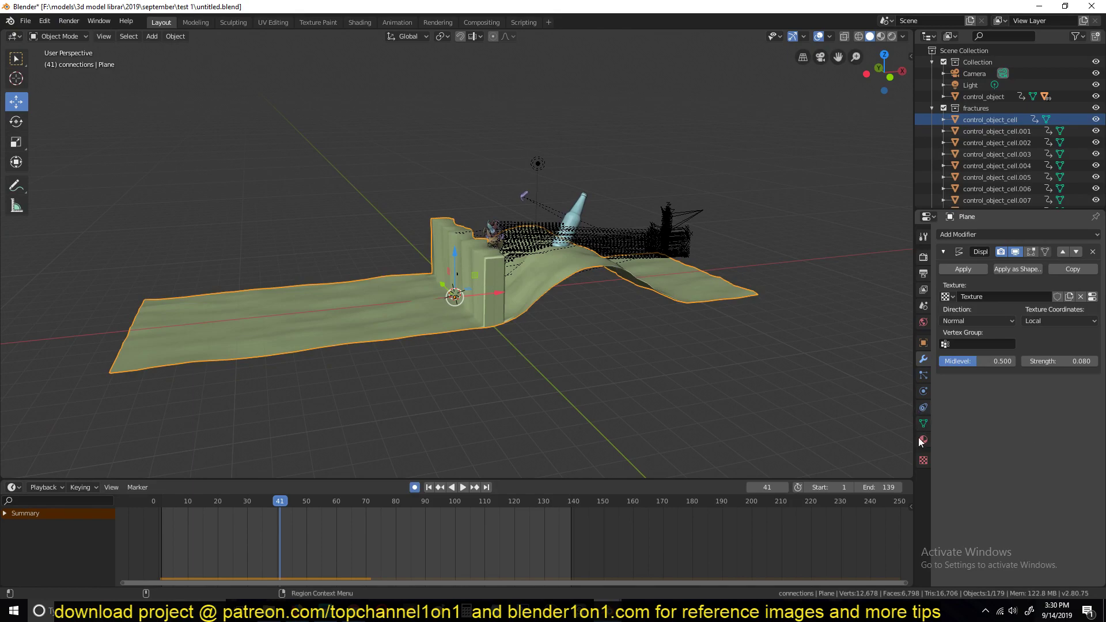
{"action": "key", "text": "space"}
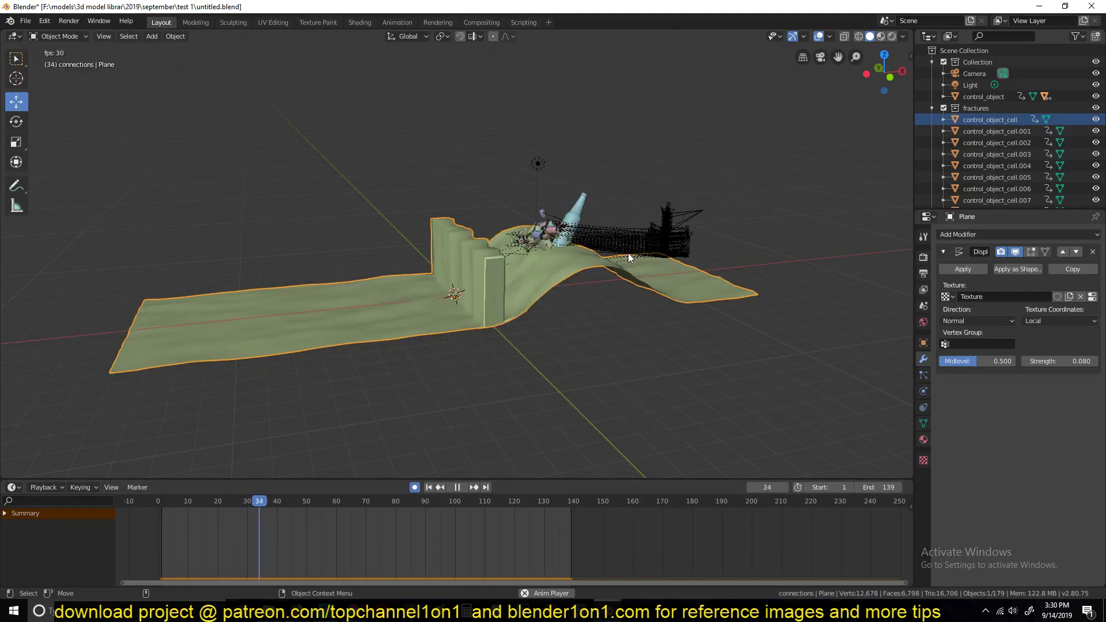
{"action": "key", "text": "Escape"}
{"action": "key", "text": "`"}
Switch through the properties tabs to the Scene tab's Rigid Body World cache settings
{"action": "left_click", "coordinate": [924, 378]}
{"action": "left_click", "coordinate": [924, 387]}
{"action": "left_click", "coordinate": [926, 411]}
{"action": "left_click", "coordinate": [926, 387]}
{"action": "left_click", "coordinate": [922, 340]}
{"action": "left_click", "coordinate": [924, 318]}
{"action": "left_click", "coordinate": [924, 312]}
{"action": "scroll", "scroll_direction": "down", "scroll_amount": 3}
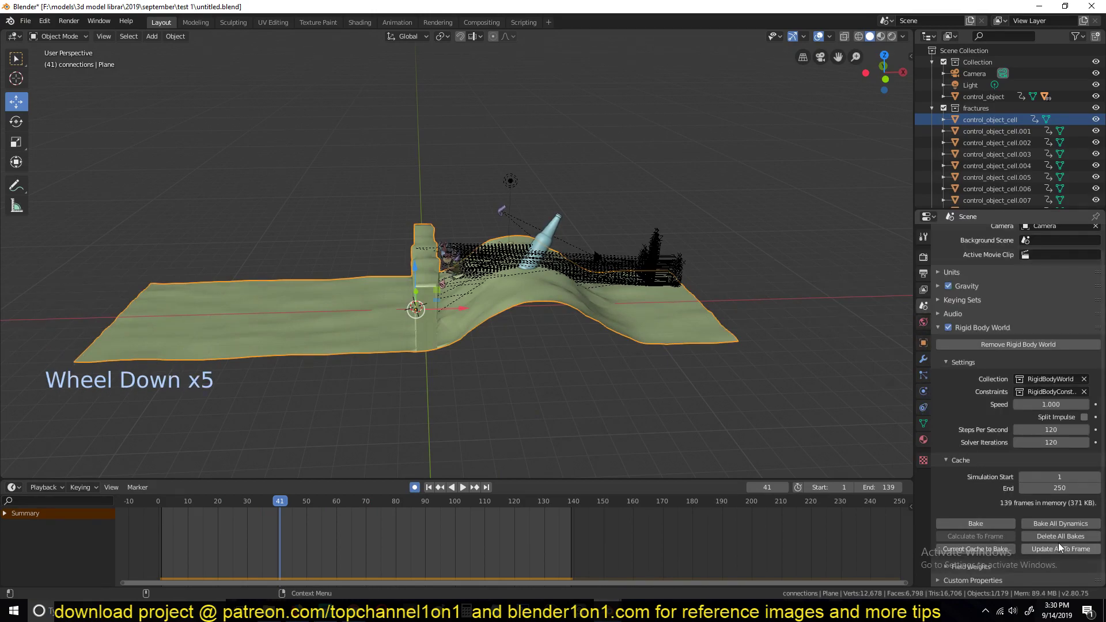
Adjust the rigid body world cache fields, leaving the cache unbaked
{"action": "left_click", "coordinate": [1064, 539]}
{"action": "left_click", "coordinate": [1063, 539]}
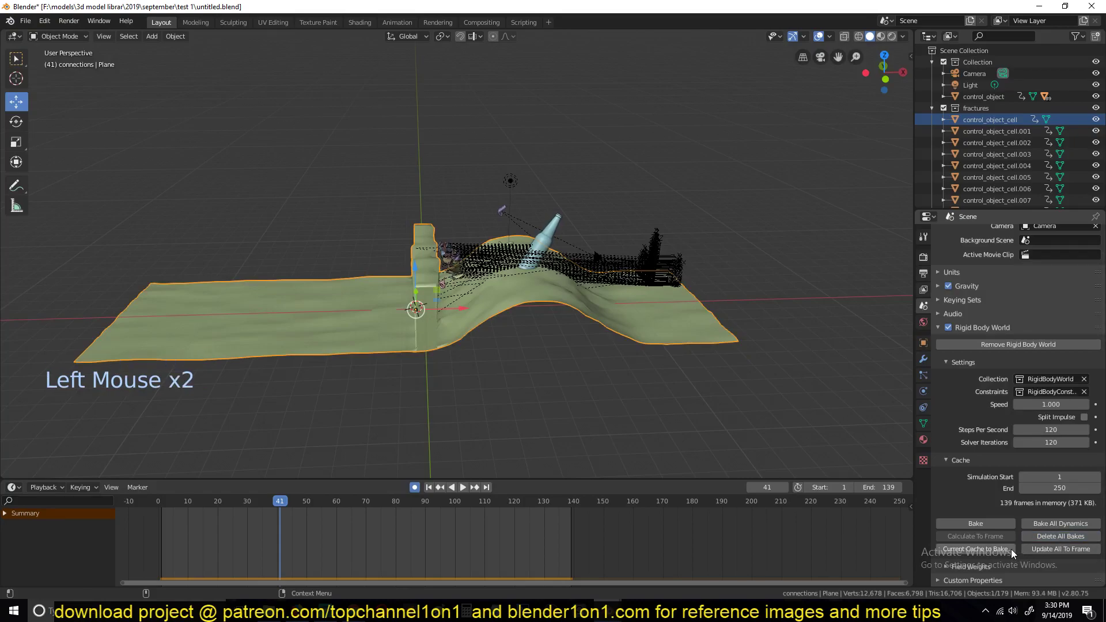
{"action": "left_click", "coordinate": [1051, 548]}
{"action": "double_click", "coordinate": [1003, 544]}
{"action": "left_click", "coordinate": [1002, 550]}
{"action": "left_click", "coordinate": [975, 516]}
{"action": "left_click", "coordinate": [982, 529]}
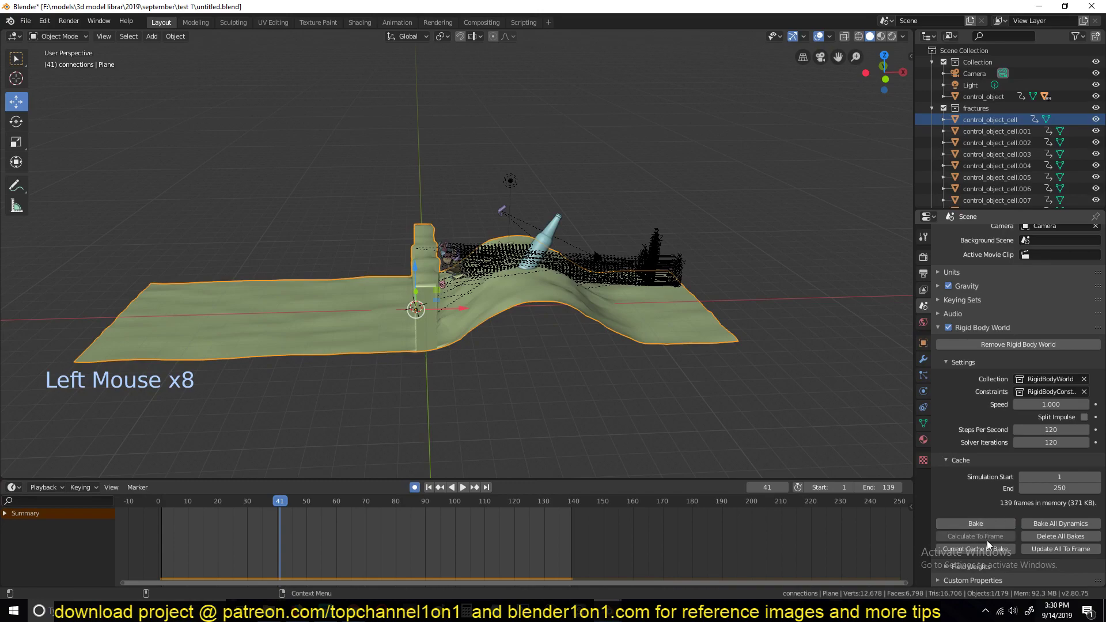
Briefly play the timeline and jump back to frame 0 with the bottle intact
{"action": "right_click", "coordinate": [188, 550]}
{"action": "key", "text": "space"}
{"action": "key", "text": "Escape"}
Select control_object in the Outliner to show the bottle's throw keyframes
{"action": "scroll", "scroll_direction": "up", "scroll_amount": 3}
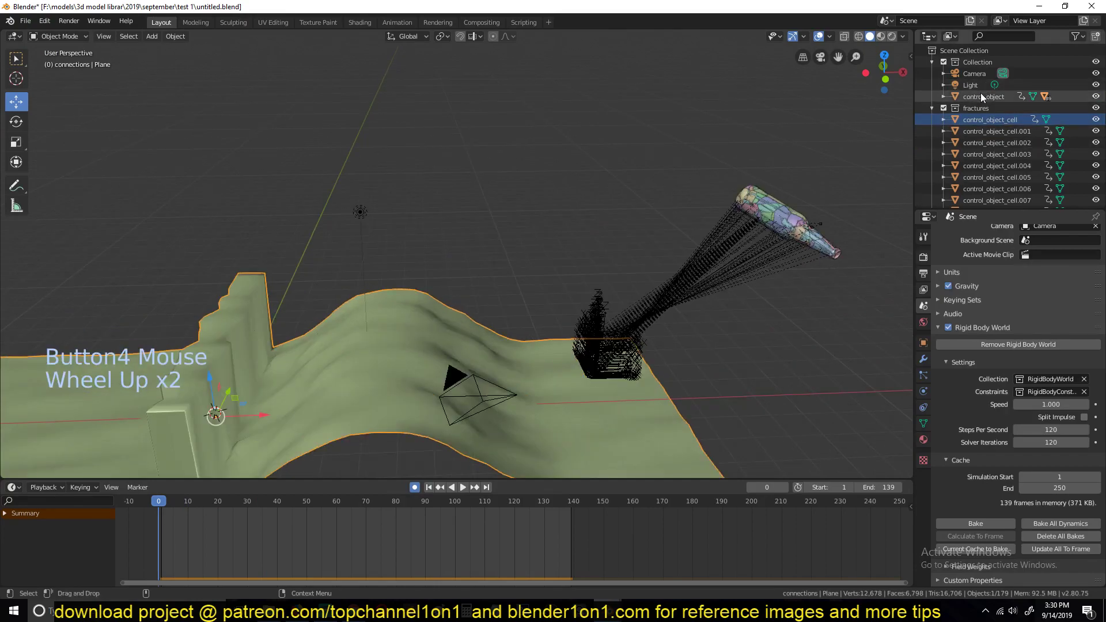
{"action": "left_click", "coordinate": [984, 98]}
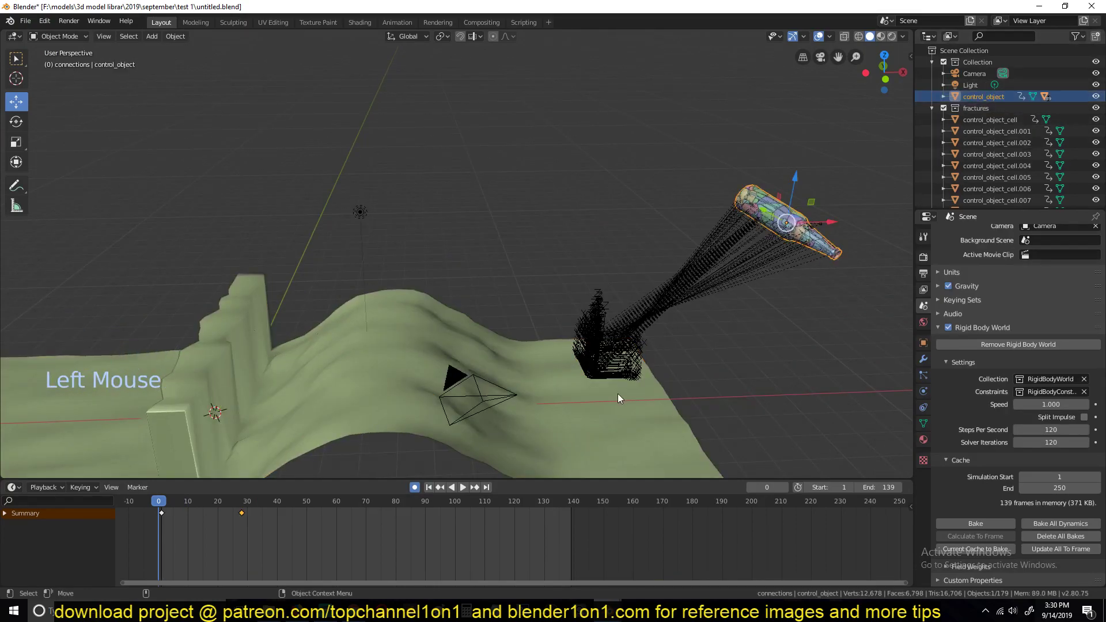
{"action": "key", "text": "Up"}
{"action": "left_click", "coordinate": [801, 174]}
Replay the bottle shattering onto the rippled hill a few times, orbiting between runs
{"action": "key", "text": "space"}
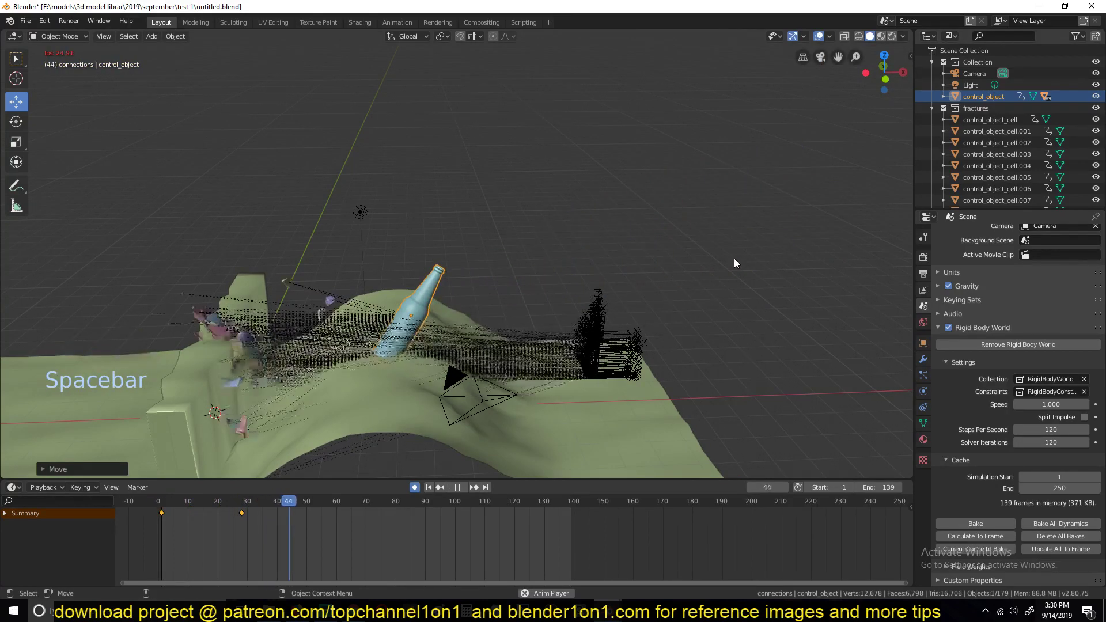
{"action": "key", "text": "Escape"}
{"action": "key", "text": "space"}
{"action": "key", "text": "`"}
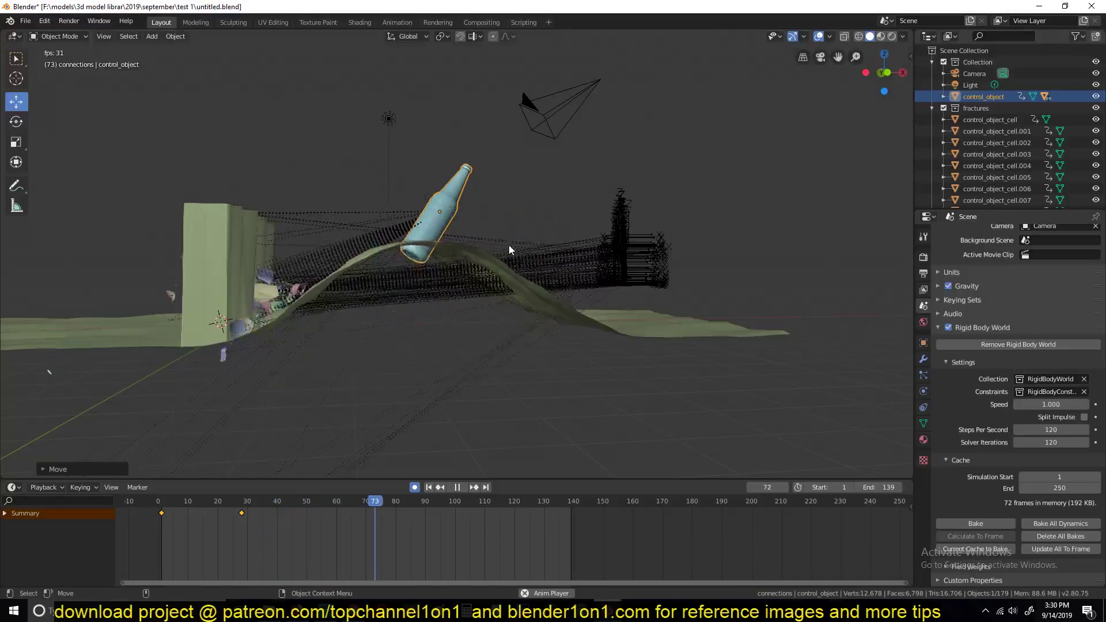
{"action": "key", "text": "Escape"}
{"action": "key", "text": "`"}
{"action": "key", "text": "space"}
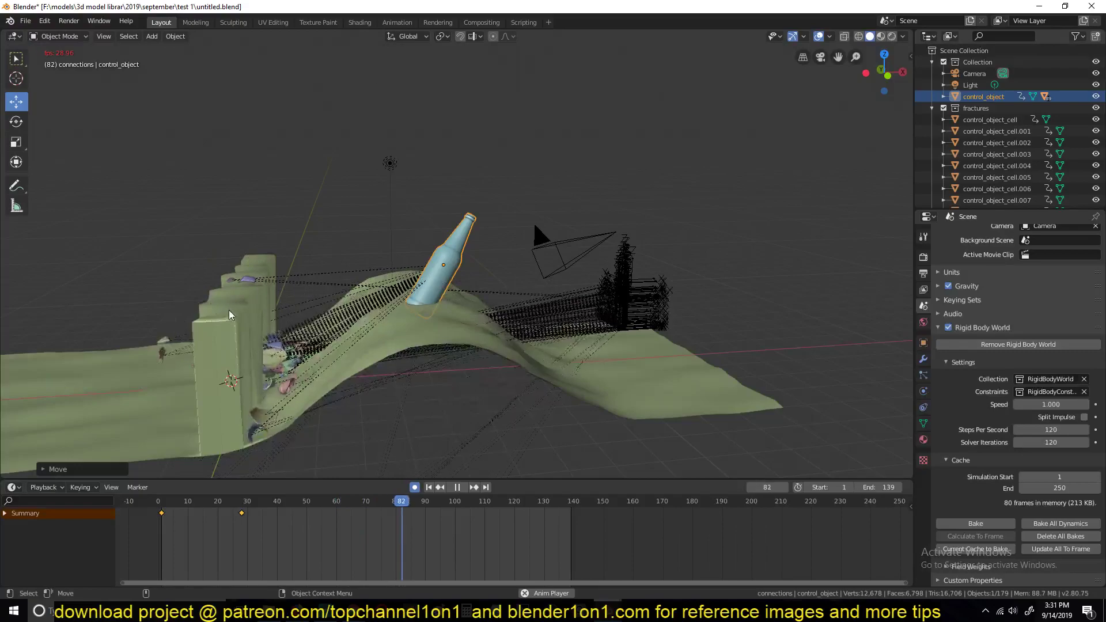
{"action": "key", "text": "Escape"}
Return to the Scene properties with the timeline back at frame 1
{"action": "left_click", "coordinate": [926, 383]}
{"action": "left_click", "coordinate": [930, 306]}
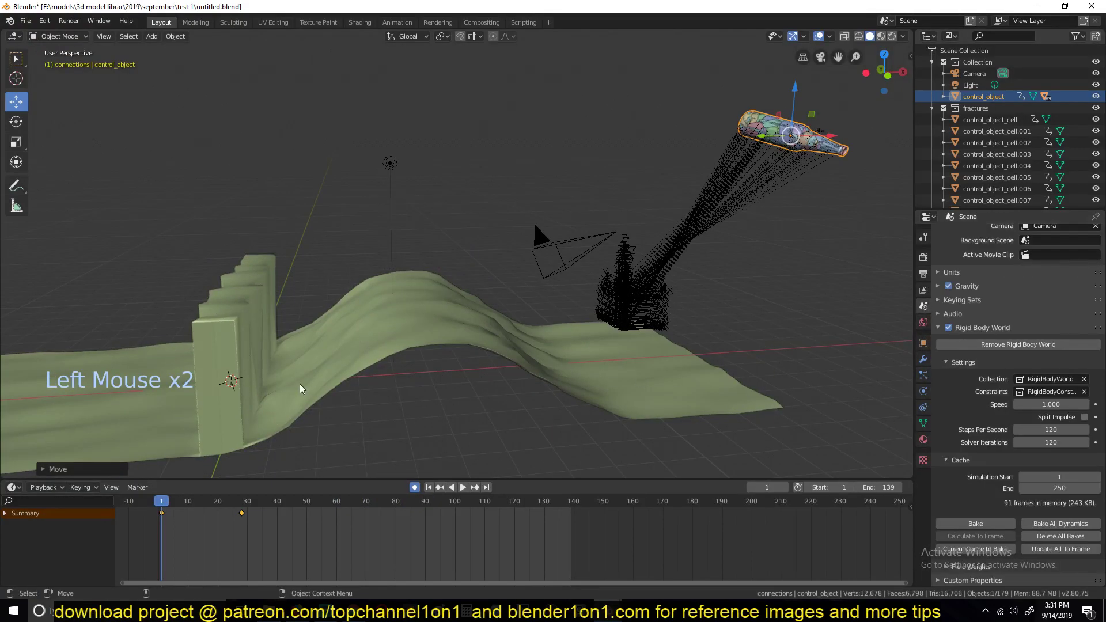
Set Steps Per Second to 300 and replay the throw
{"action": "key", "text": "space"}
{"action": "key", "text": "space"}
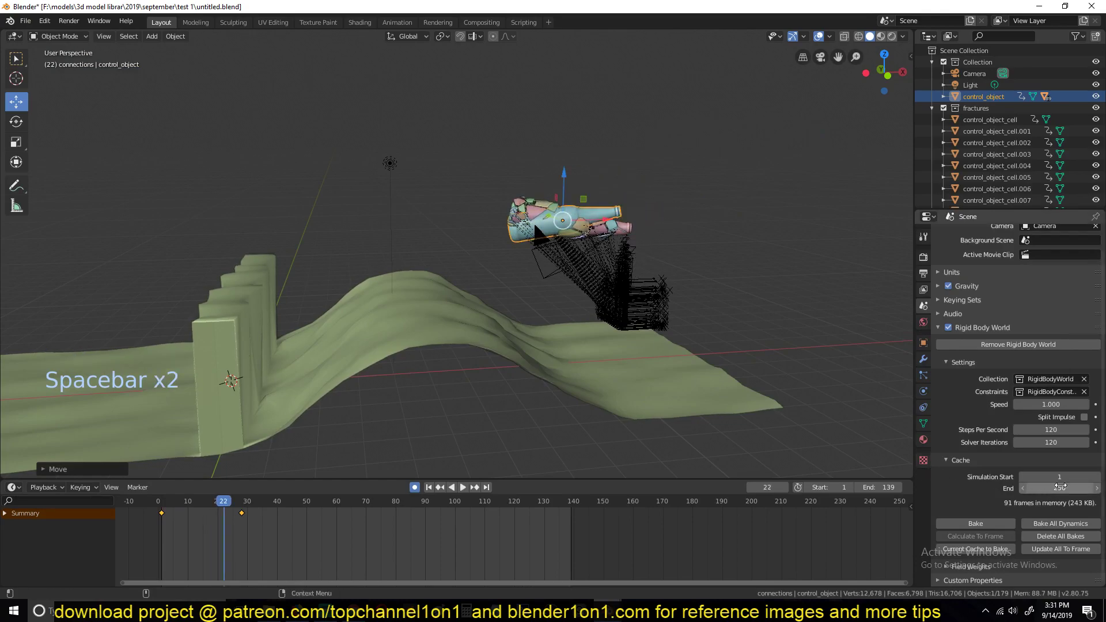
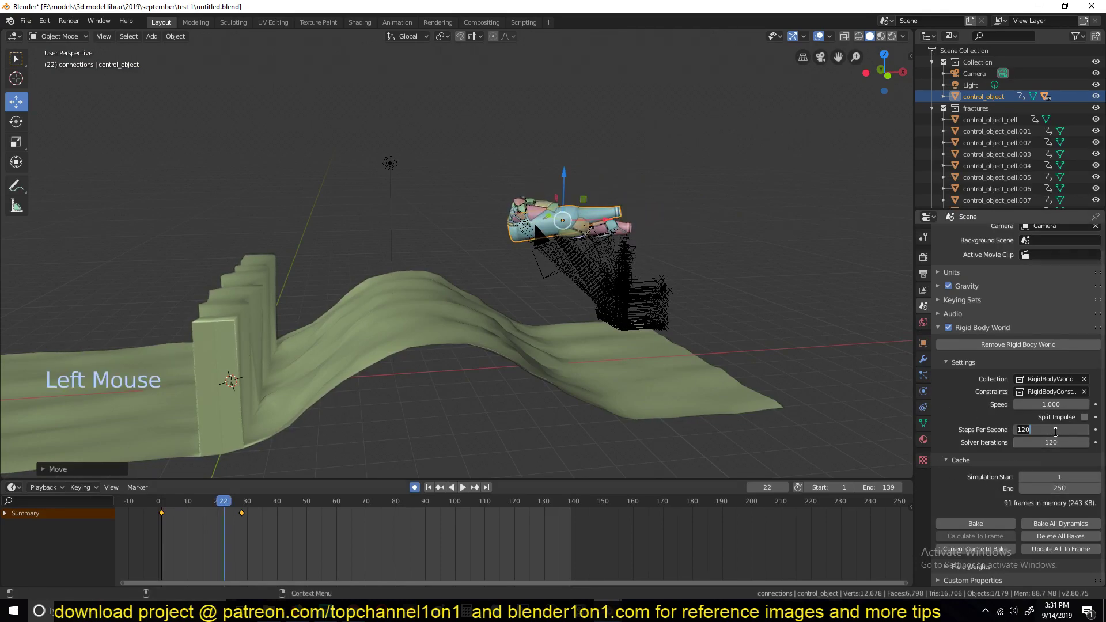
{"action": "key", "text": "KP_0"}
{"action": "key", "text": "space"}
{"action": "key", "text": "Escape"}
{"action": "right_click", "coordinate": [149, 530]}
{"action": "key", "text": "space"}
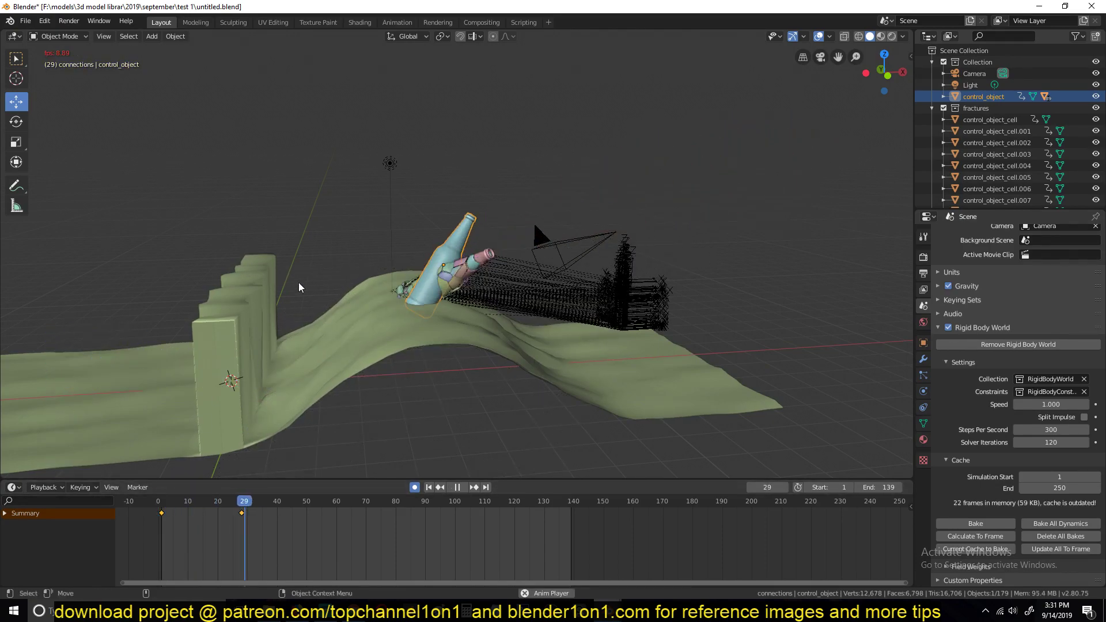
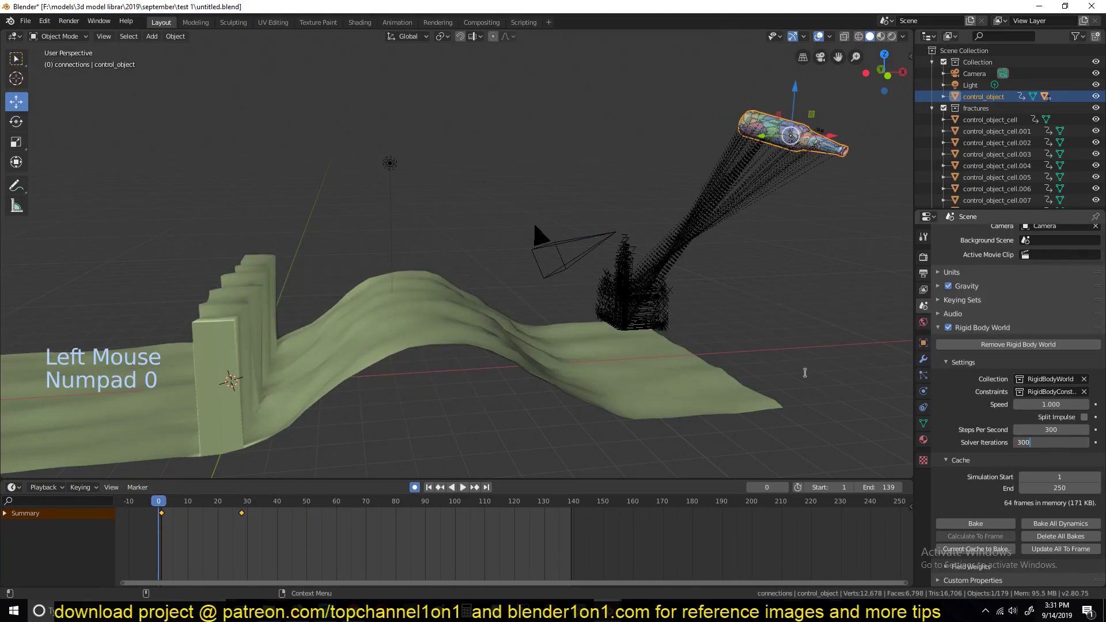
Replay with Solver Iterations at 300, then bring up the heinken b.blend bottle scene
{"action": "key", "text": "space"}
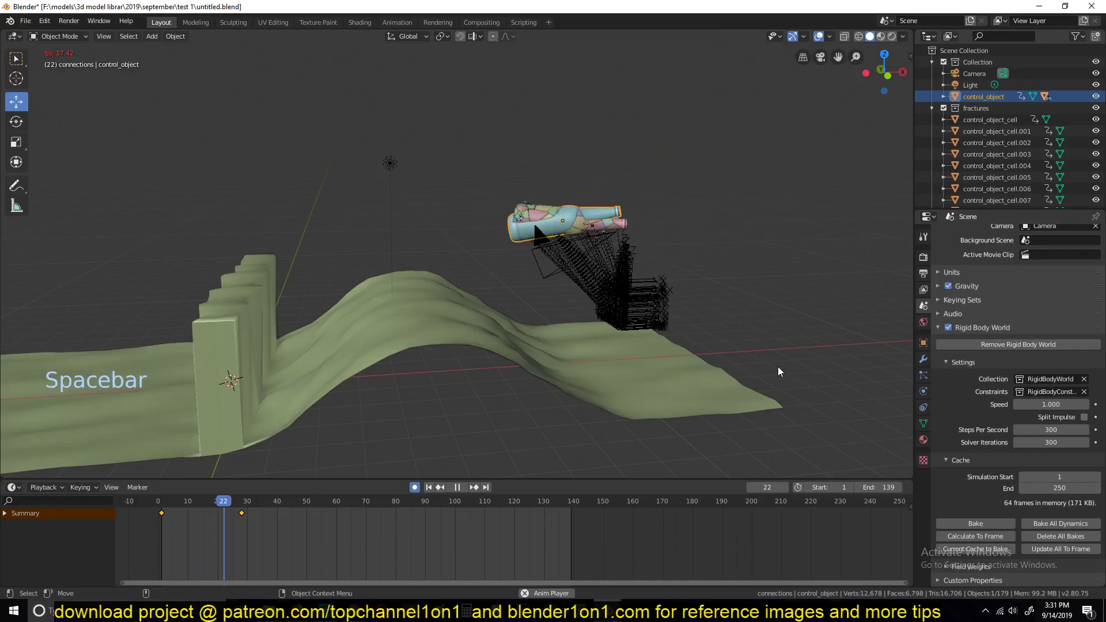
{"action": "key", "text": "Escape"}
{"action": "scroll", "scroll_direction": "up", "scroll_amount": 3}
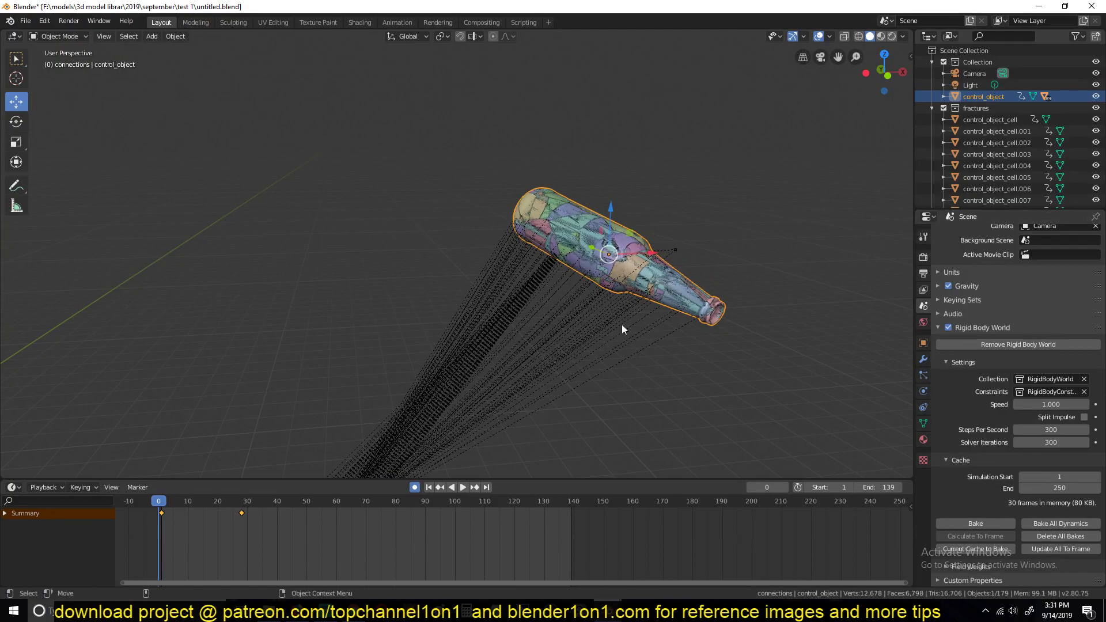
{"action": "scroll", "scroll_direction": "down", "scroll_amount": 3}
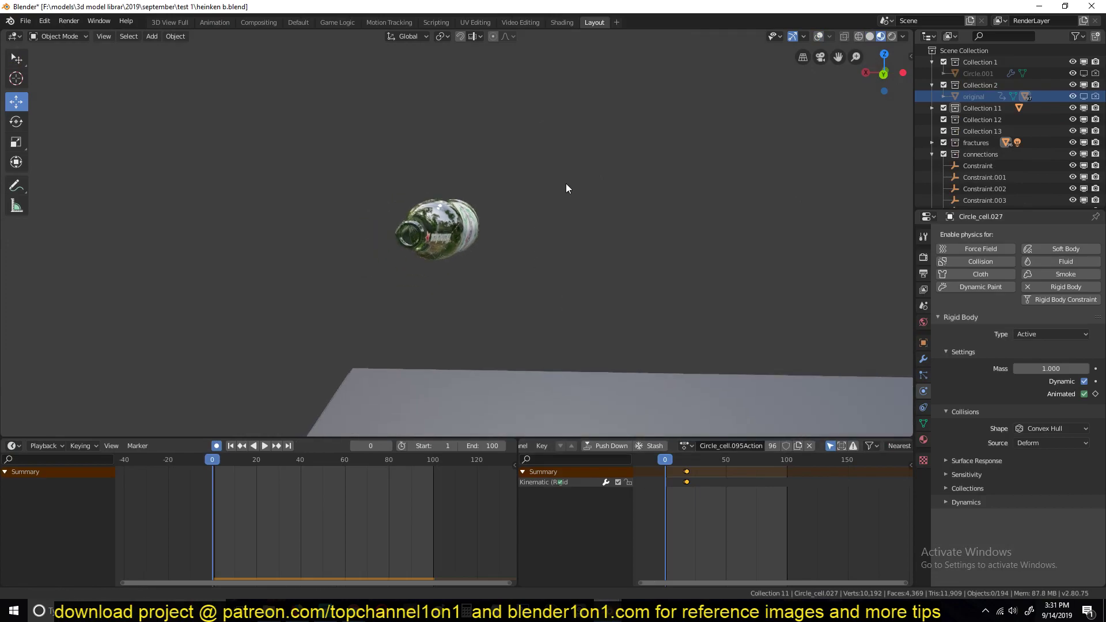